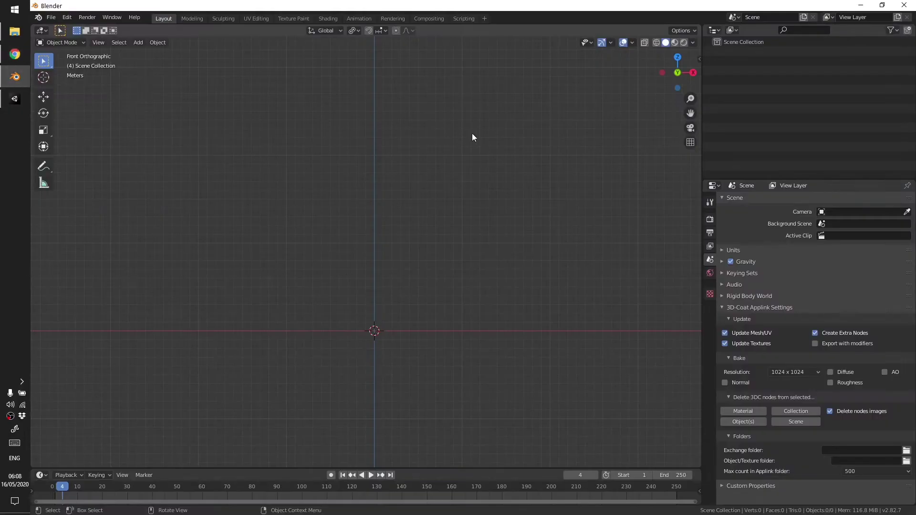
- Enable the Add Curve: Sapling Tree Gen add-on in Preferences
middle_click(441, 246)
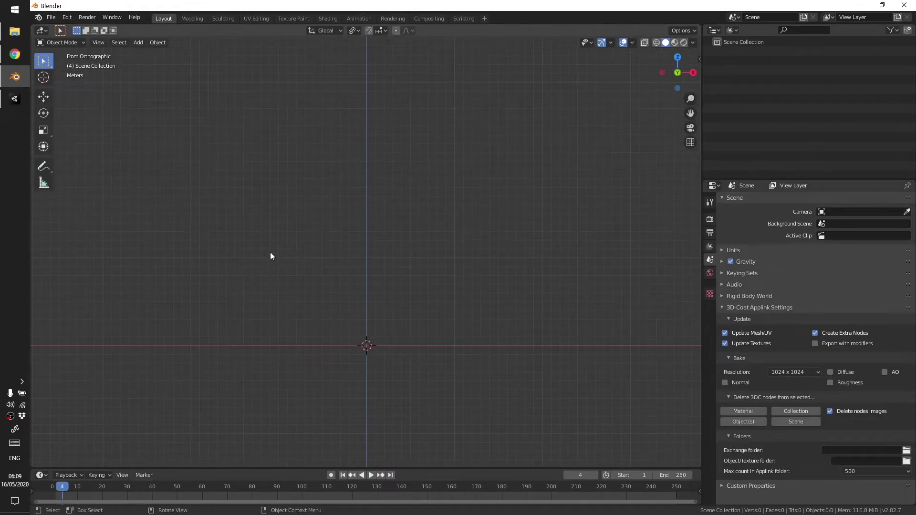
left_click(71, 15)
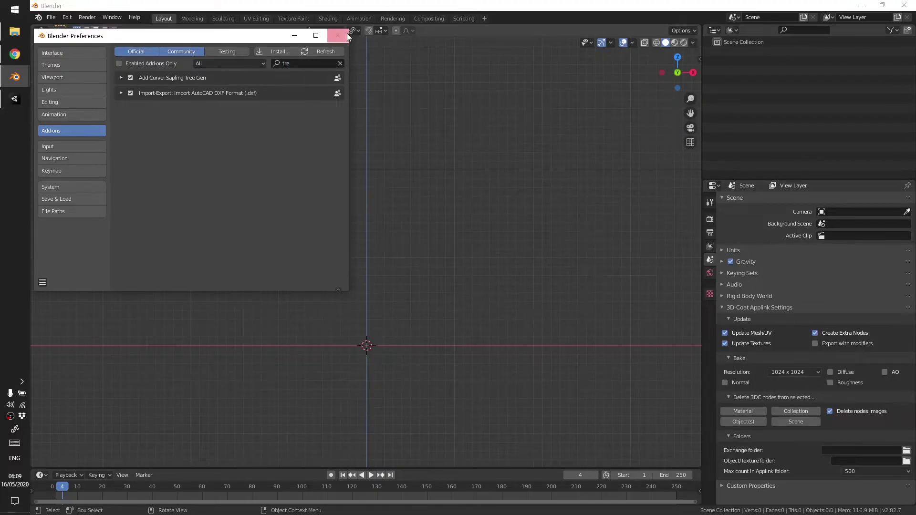
- Add a Sapling Tree Gen curve at the origin and look it over
key("shift+a")
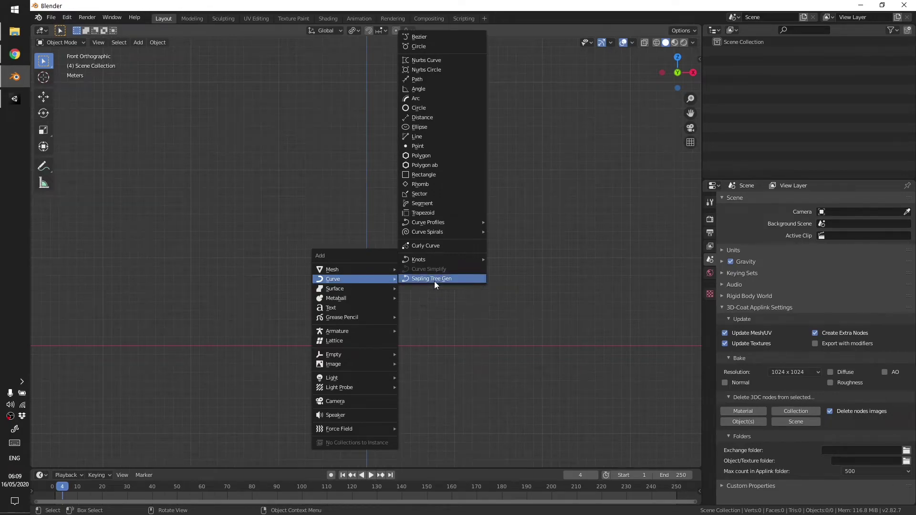
middle_click(367, 338)
middle_click(431, 284)
middle_click(494, 342)
middle_click(435, 262)
- Switch the Add Tree panel to Branch Splitting and lower a branch count
left_click(135, 217)
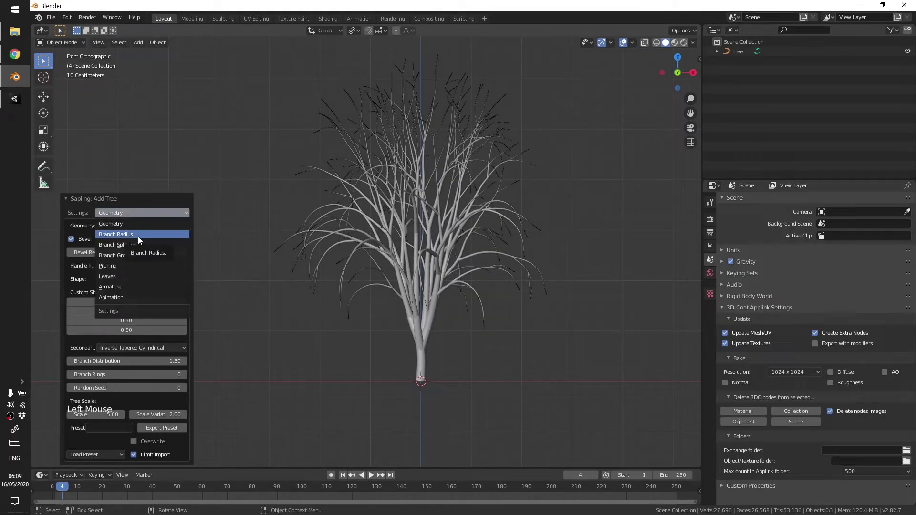
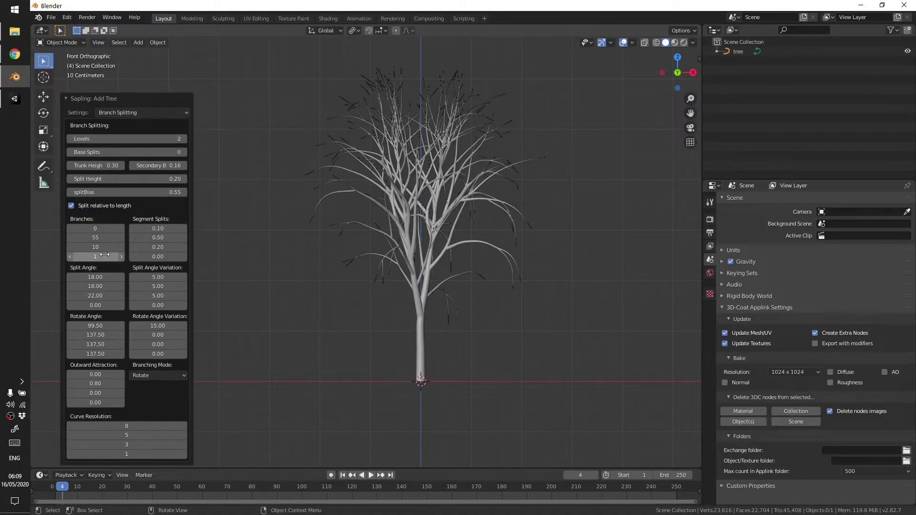
scroll("down", 3)
scroll("down", 3)
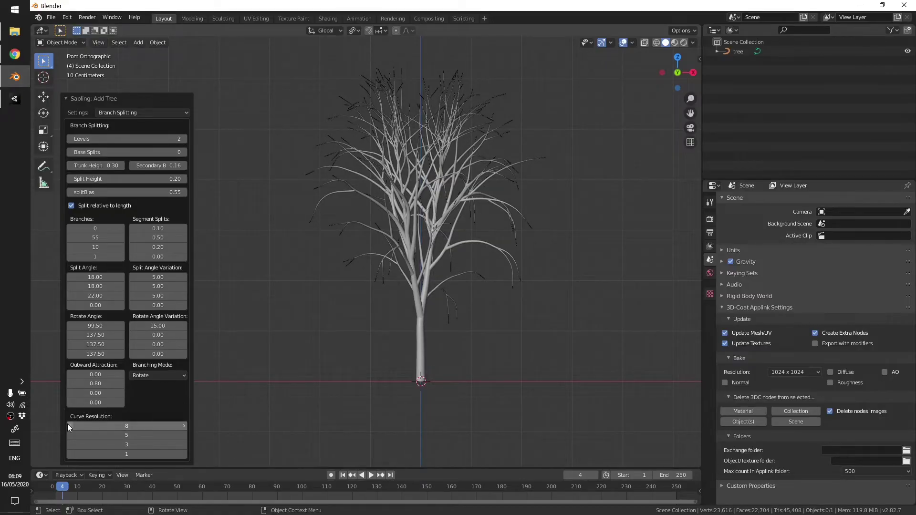
left_click(71, 429)
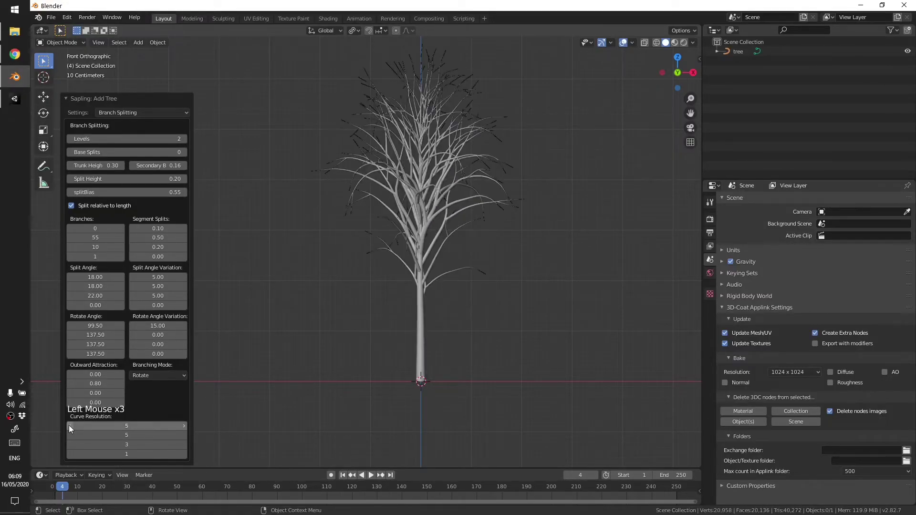
middle_click(443, 360)
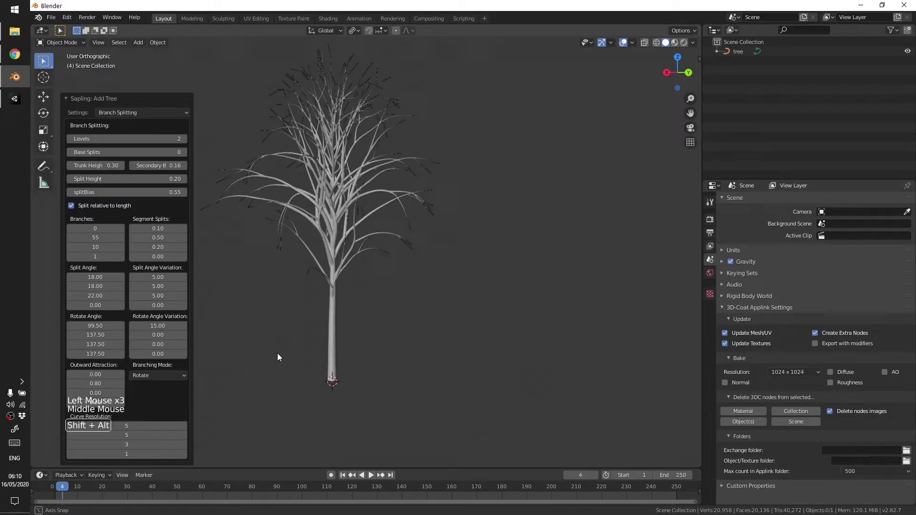
middle_click(301, 315)
middle_click(337, 323)
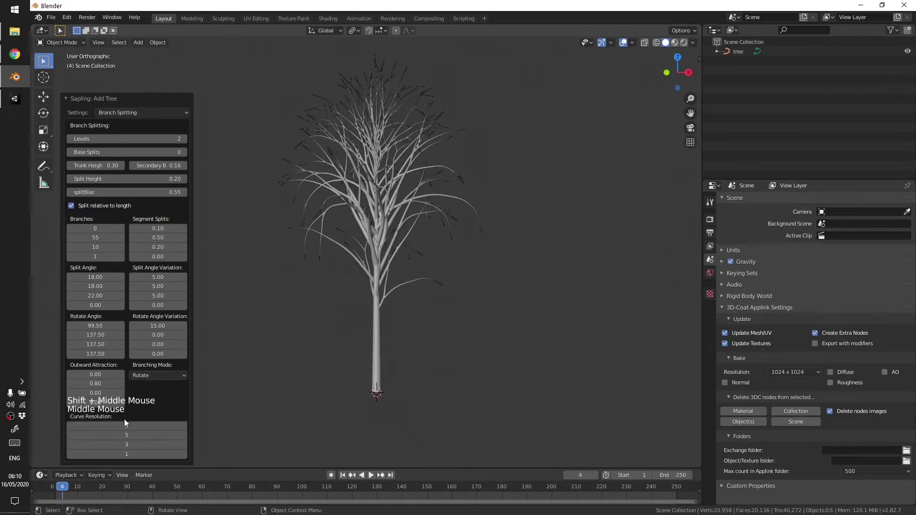
- Reduce further branch counts, including the third level, for a sparse crown
left_click(73, 429)
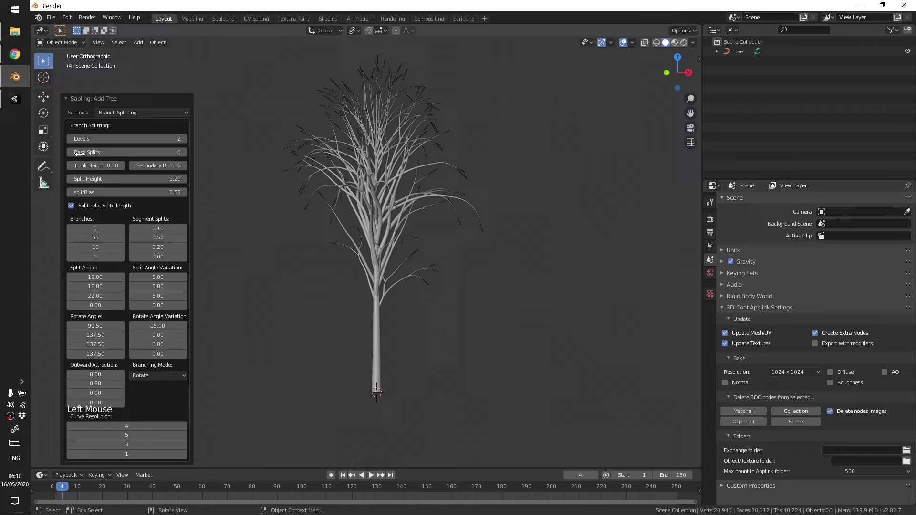
left_click(190, 143)
middle_click(325, 279)
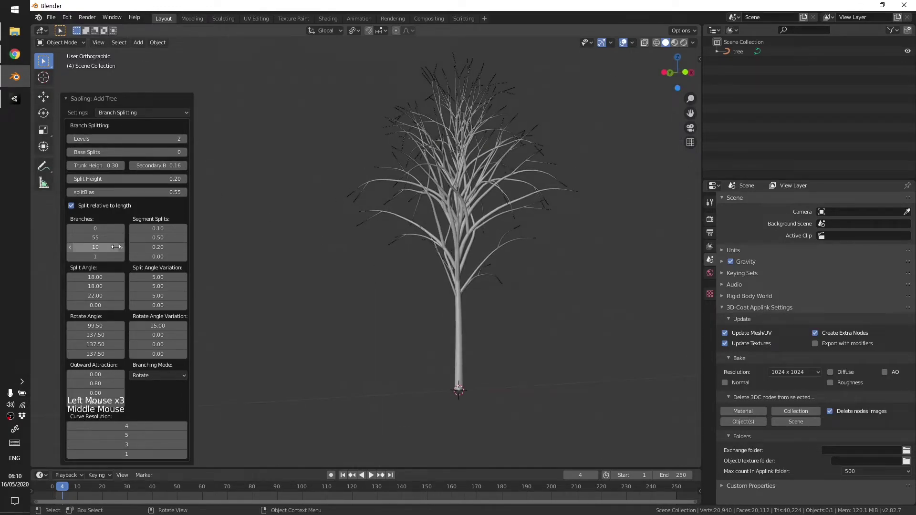
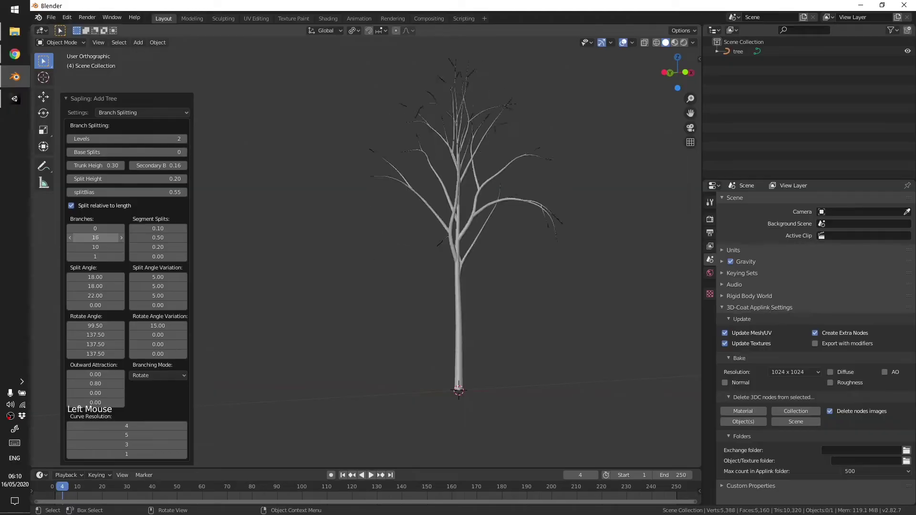
middle_click(397, 205)
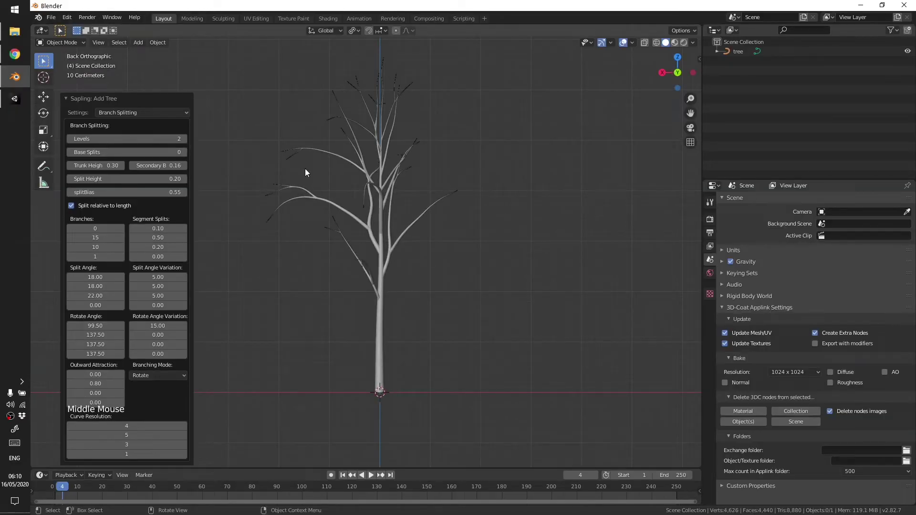
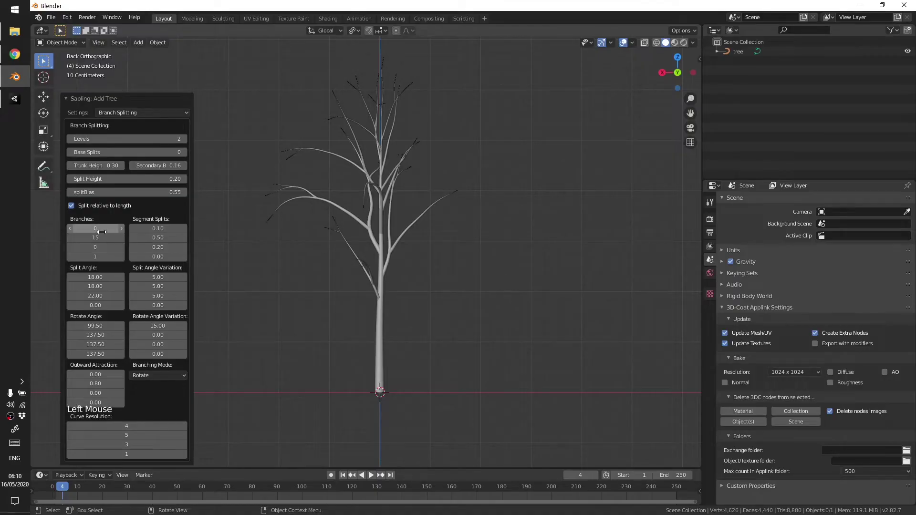
middle_click(467, 261)
middle_click(338, 225)
middle_click(344, 240)
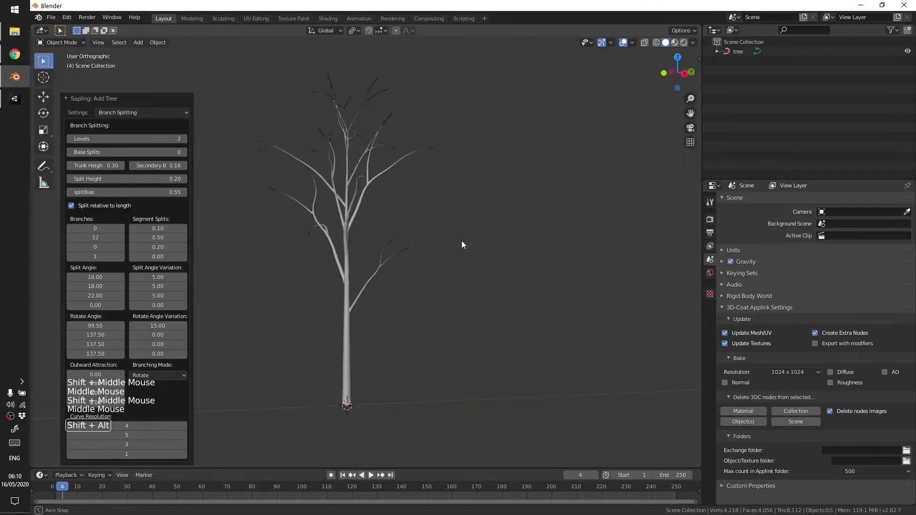
- Select and inspect the tree object from several angles
left_click(407, 231)
left_click(451, 237)
left_click(378, 222)
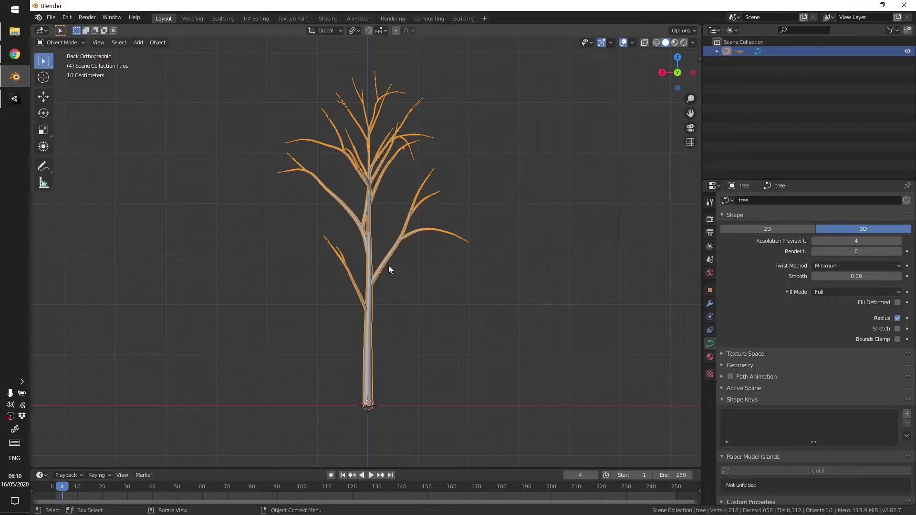
left_click(489, 276)
middle_click(472, 271)
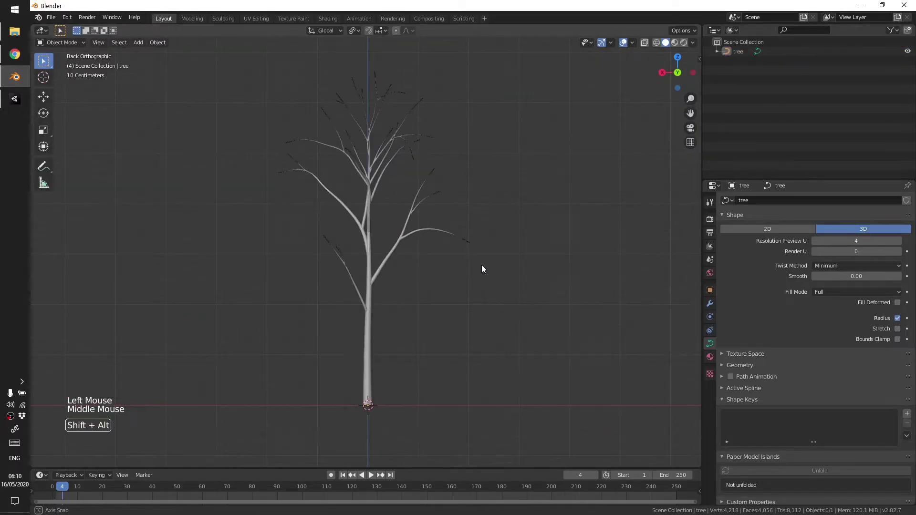
middle_click(388, 241)
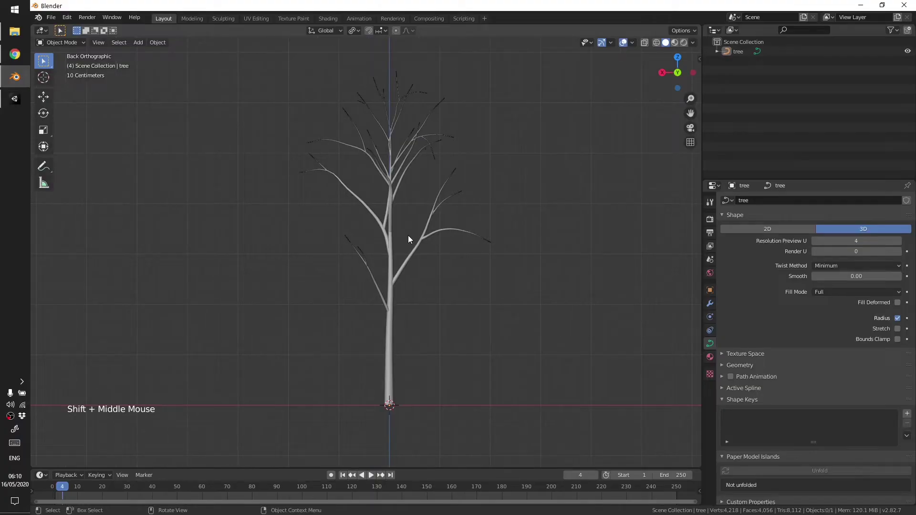
- Convert the tree curve to a mesh and check its geometry in Edit Mode
left_click(412, 142)
left_click(159, 43)
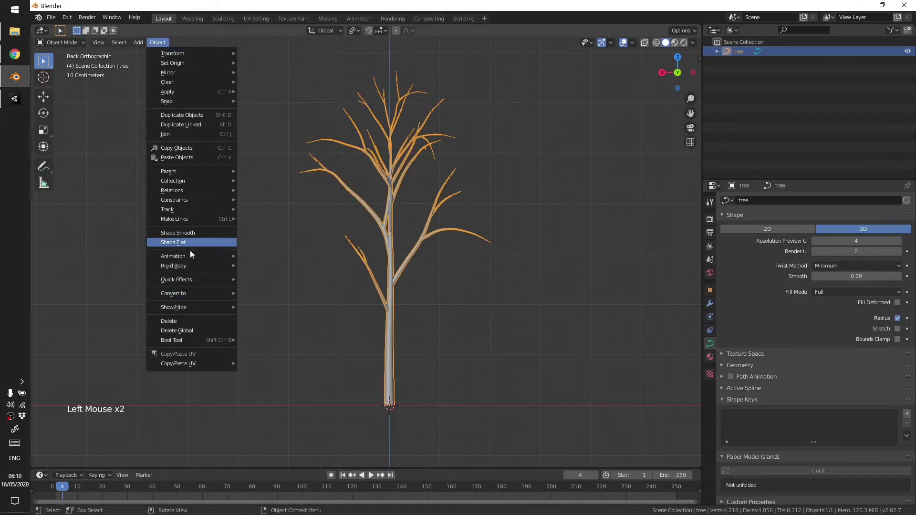
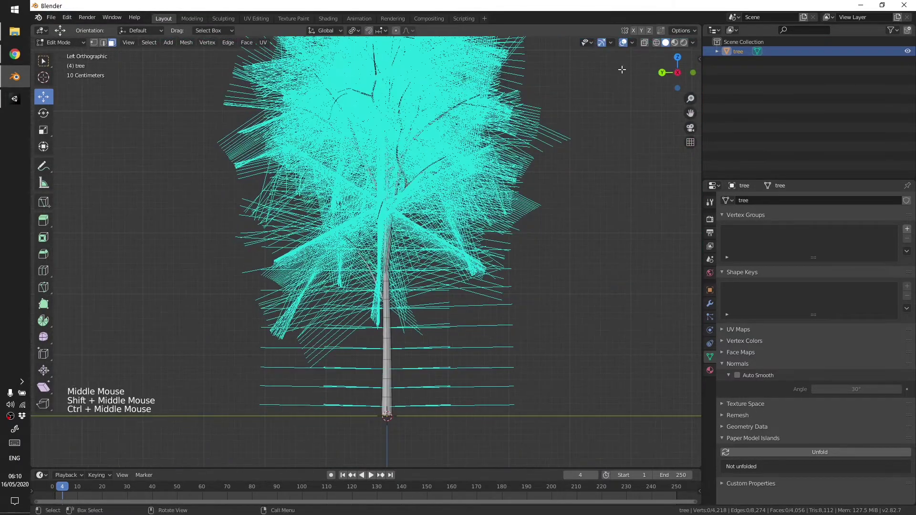
left_click(637, 46)
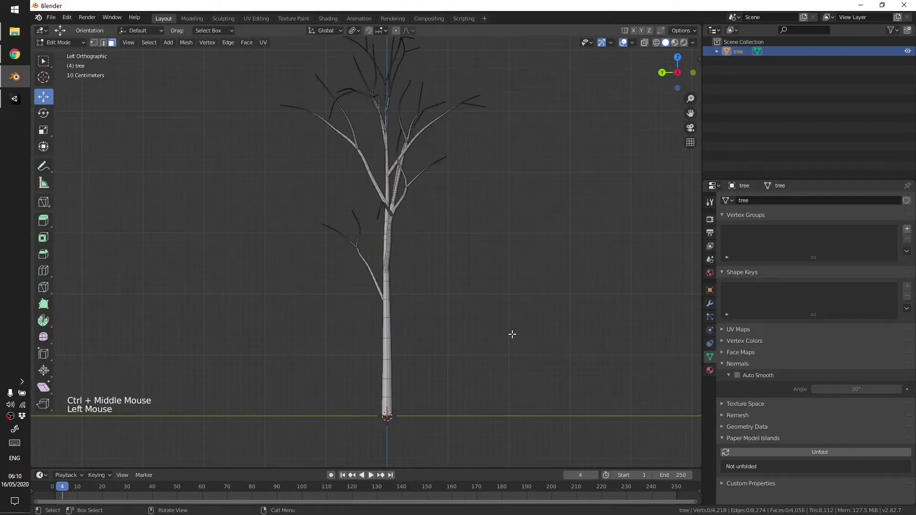
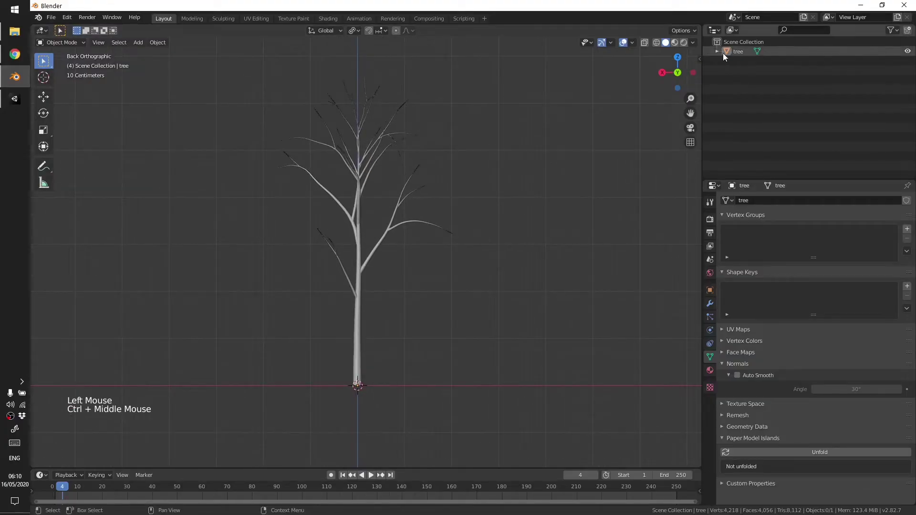
- Add an Ico Sphere at the trunk base and start moving it into the crown
left_click(719, 56)
key("shift+a")
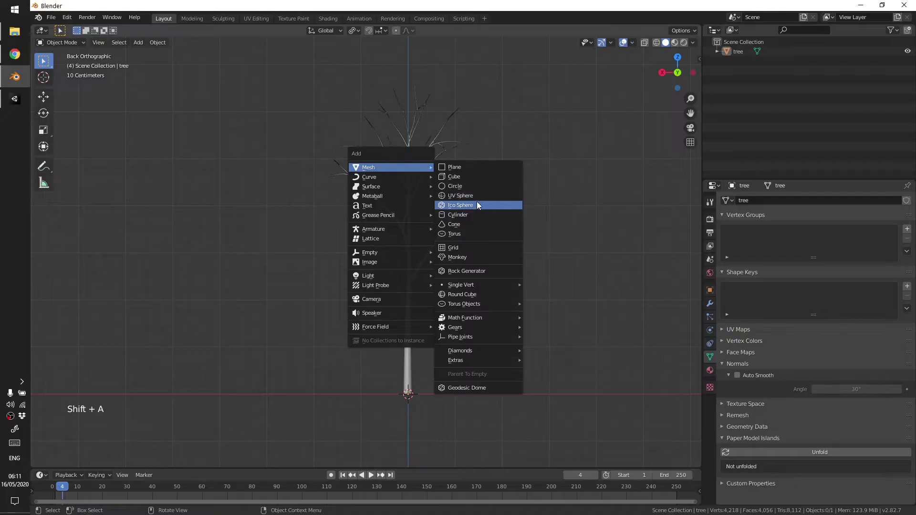
key("Tab")
key("Tab")
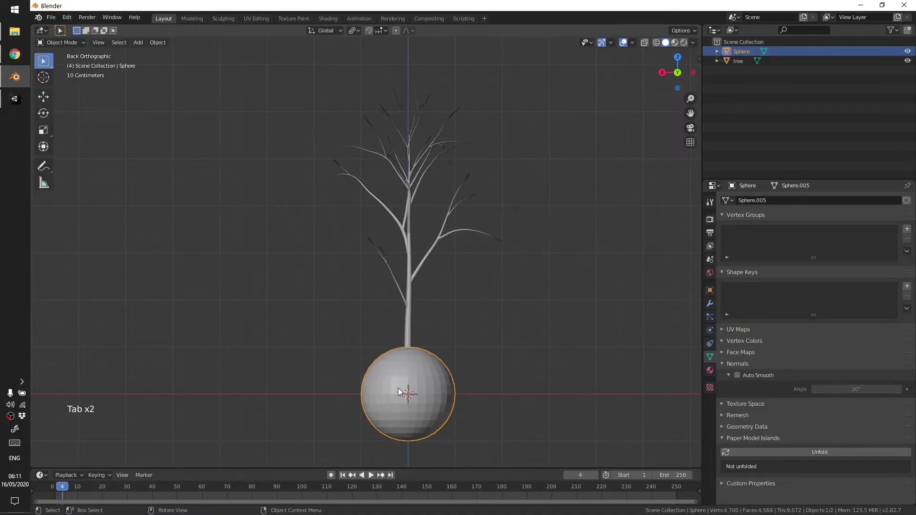
left_click(52, 98)
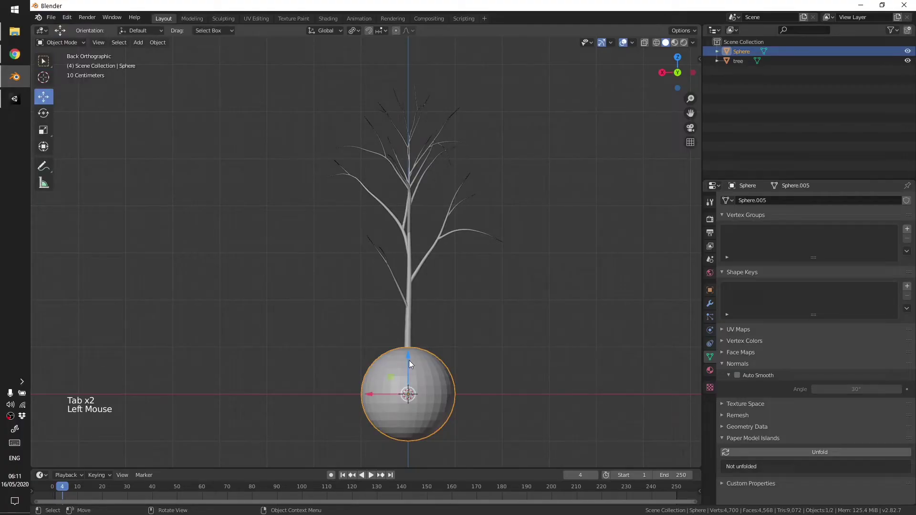
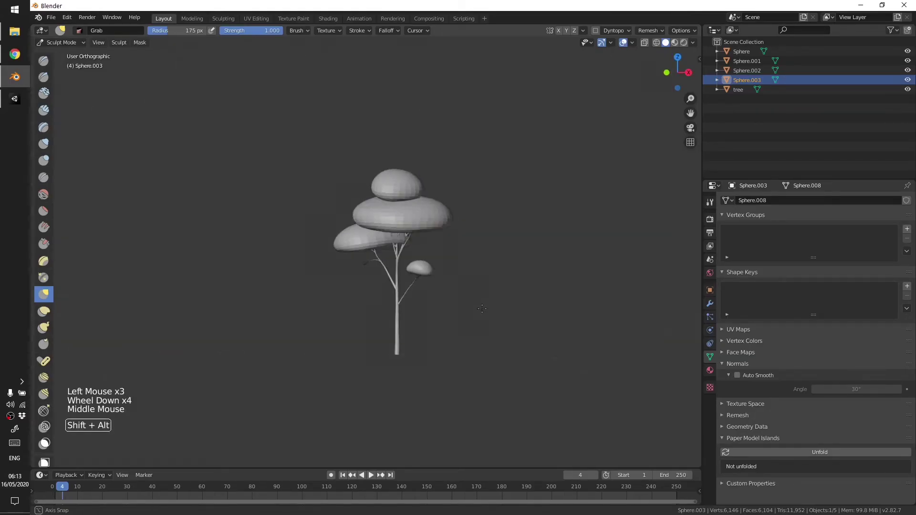
- Join the four canopy blobs into one Sphere object and apply all transforms
scroll("up", 3)
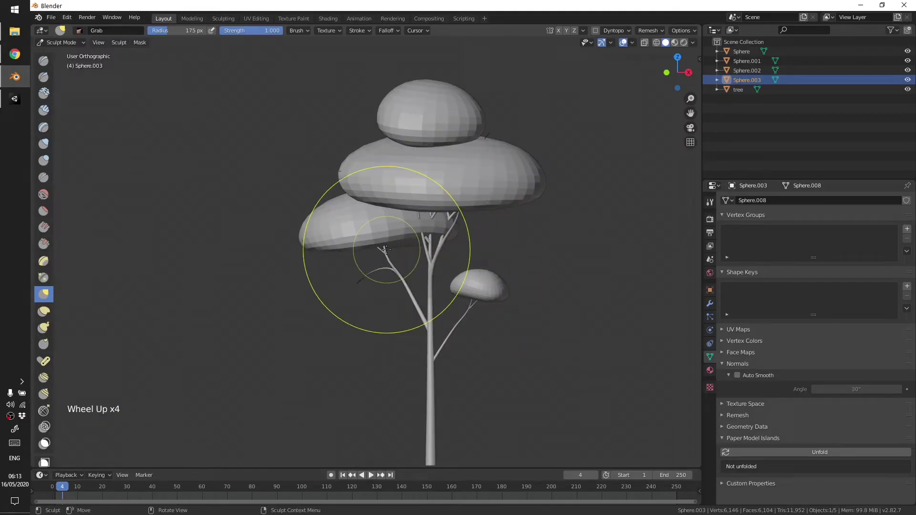
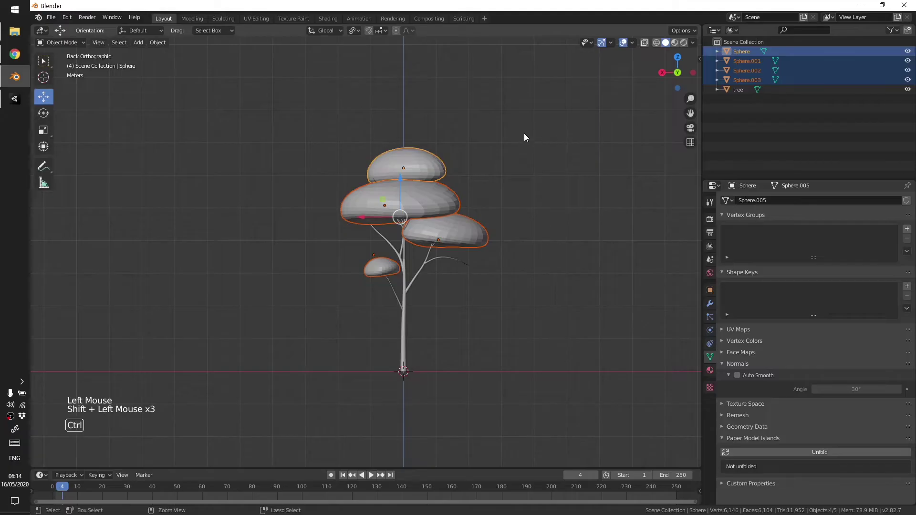
key("ctrl+j")
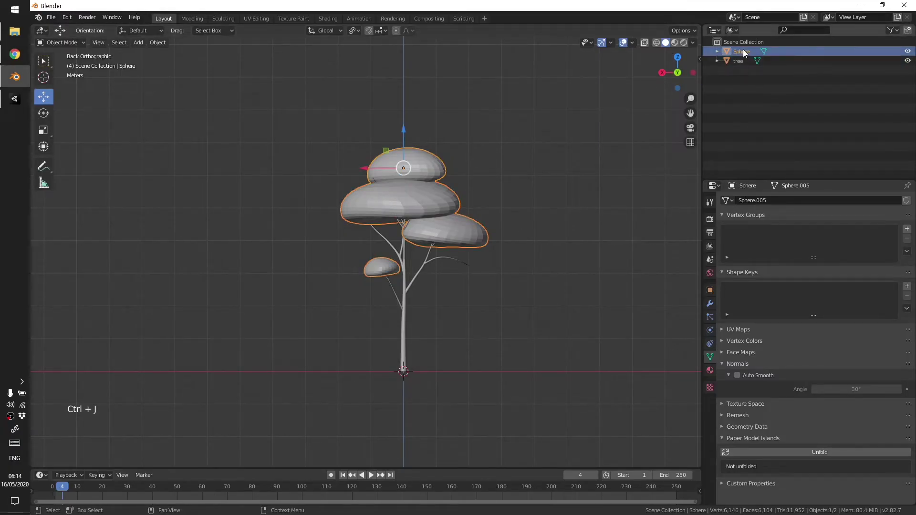
key("ctrl+a")
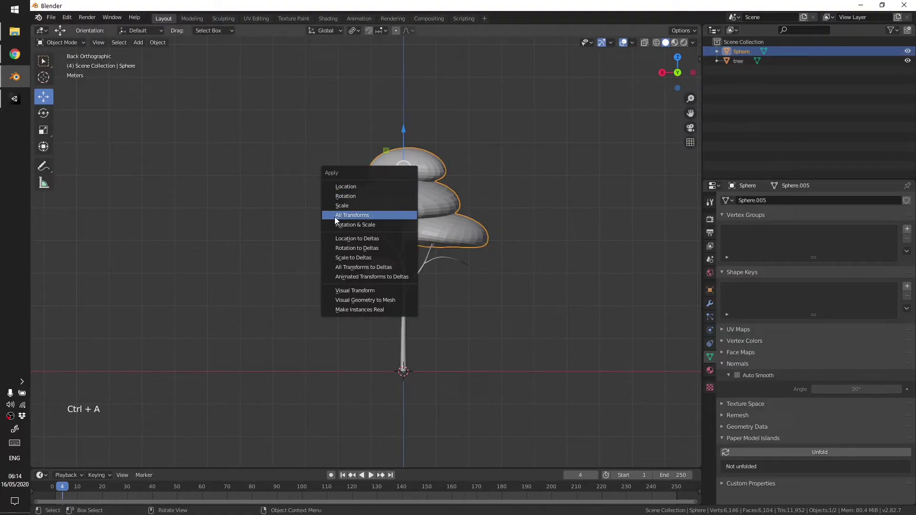
left_click(757, 81)
double_click(741, 55)
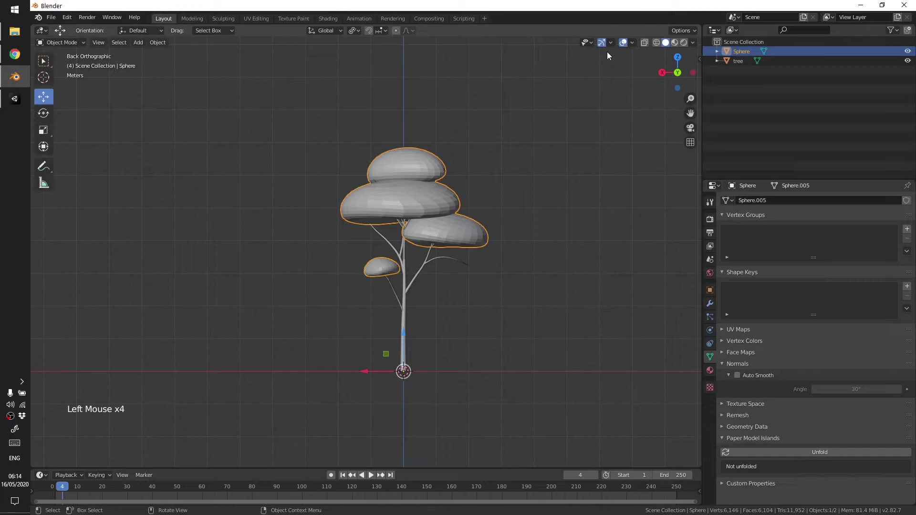
- Create a Leaves collection and place the canopy Sphere inside it
key("m")
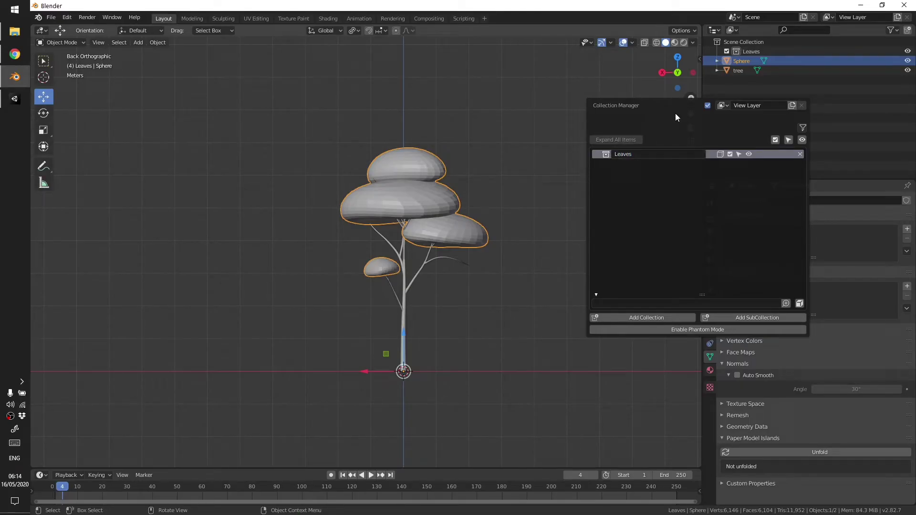
left_click(743, 65)
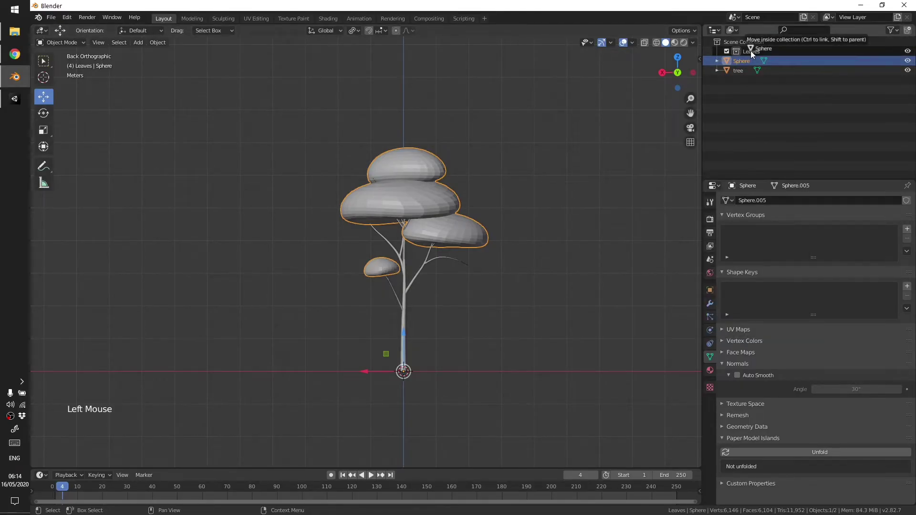
left_click(756, 89)
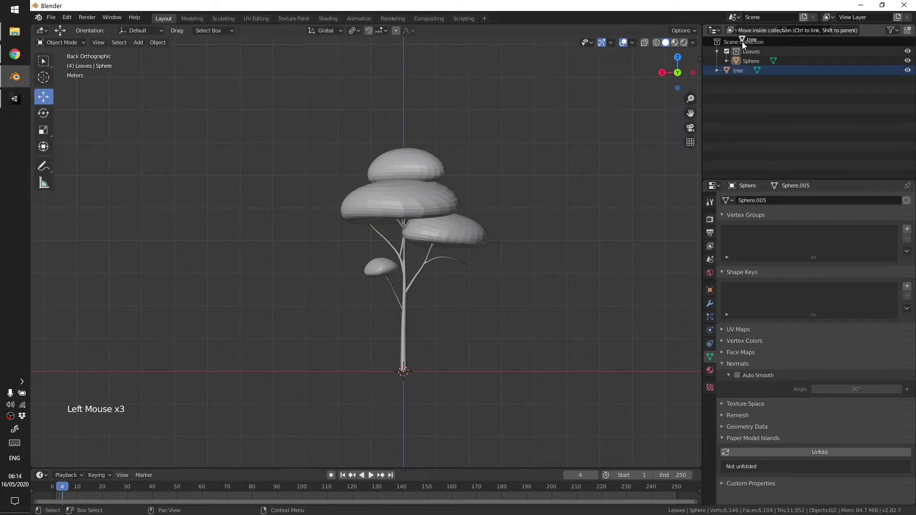
left_click(748, 103)
- Add a Plane and build it into three crossing upright square leaf cards
key("shift+a")
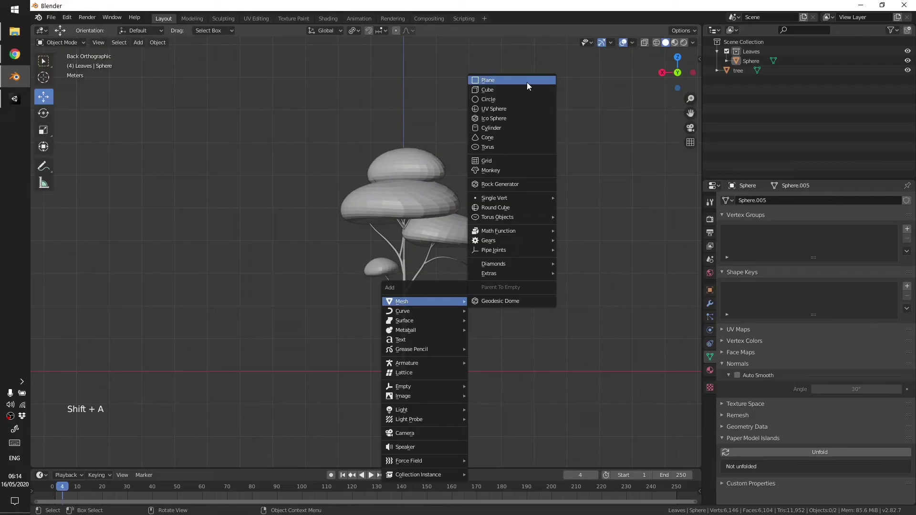
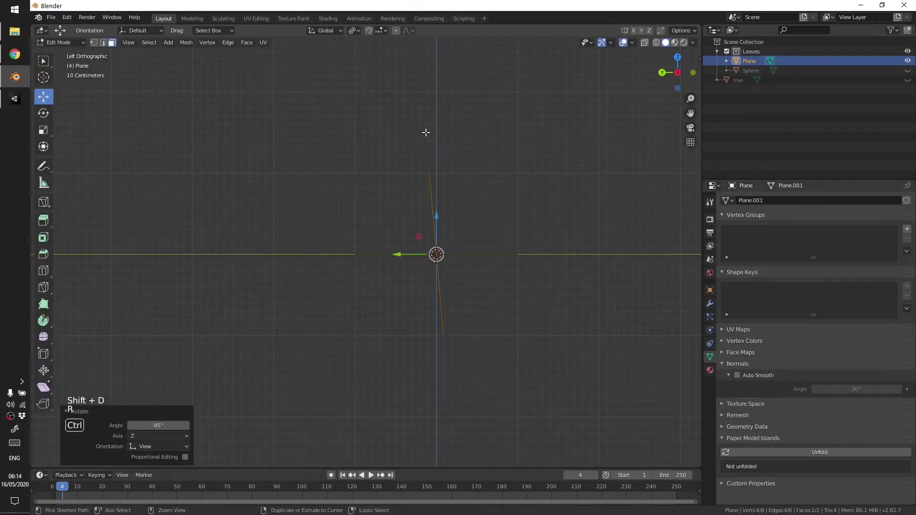
key("ctrl+z")
key("r")
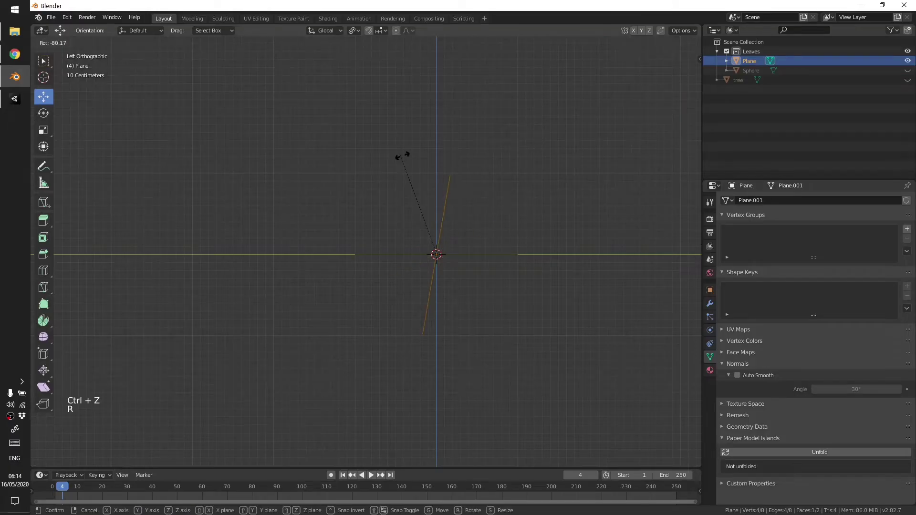
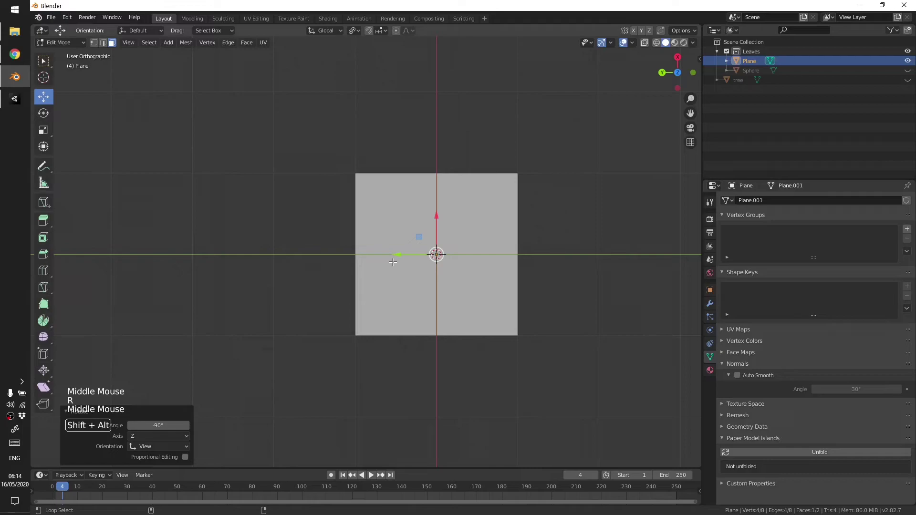
key("shift+d")
key("r")
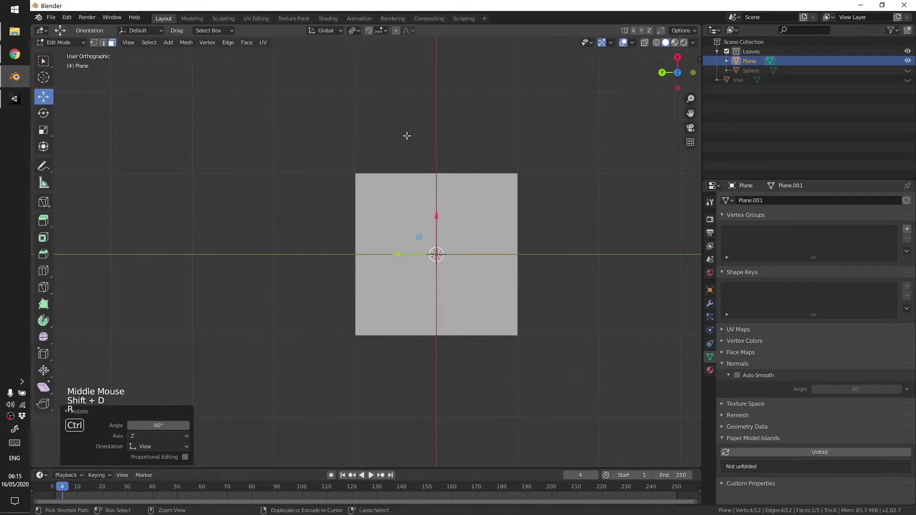
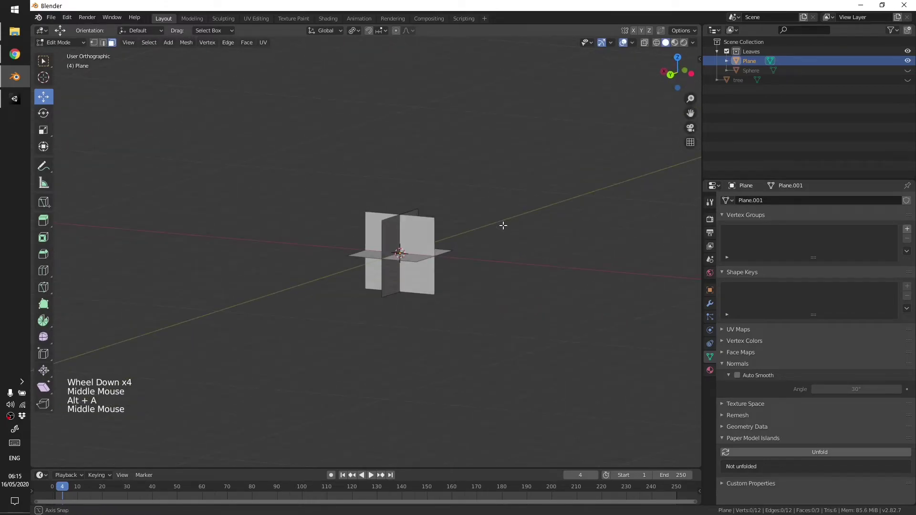
key("Tab")
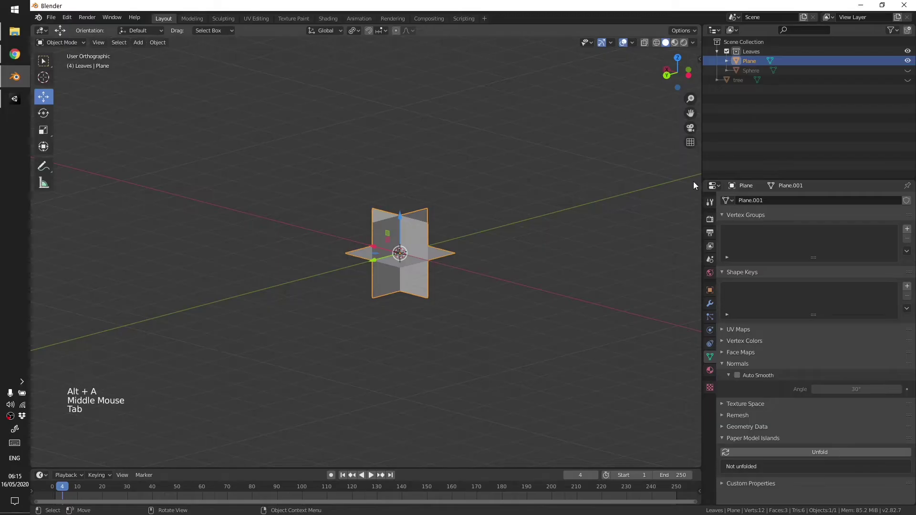
- Hide the Plane leaf card and bring the canopy Sphere into view
left_click(912, 72)
left_click(915, 65)
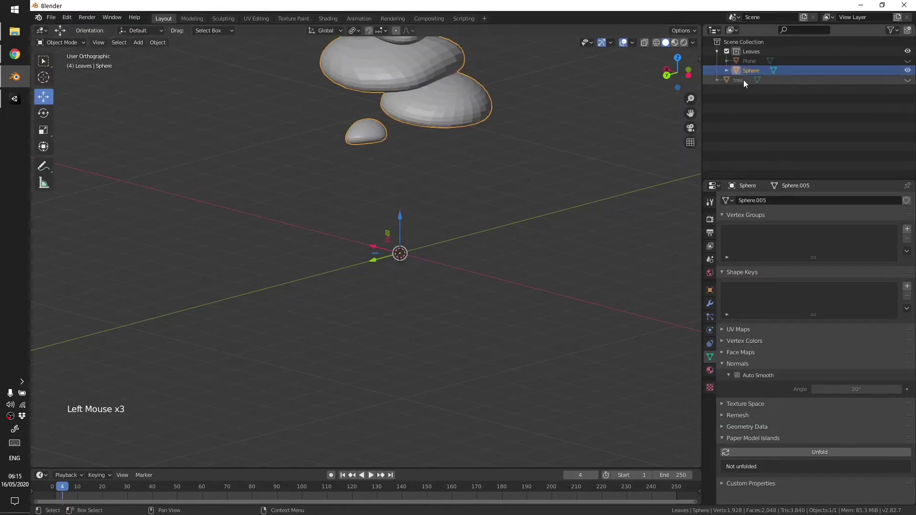
middle_click(389, 212)
middle_click(435, 176)
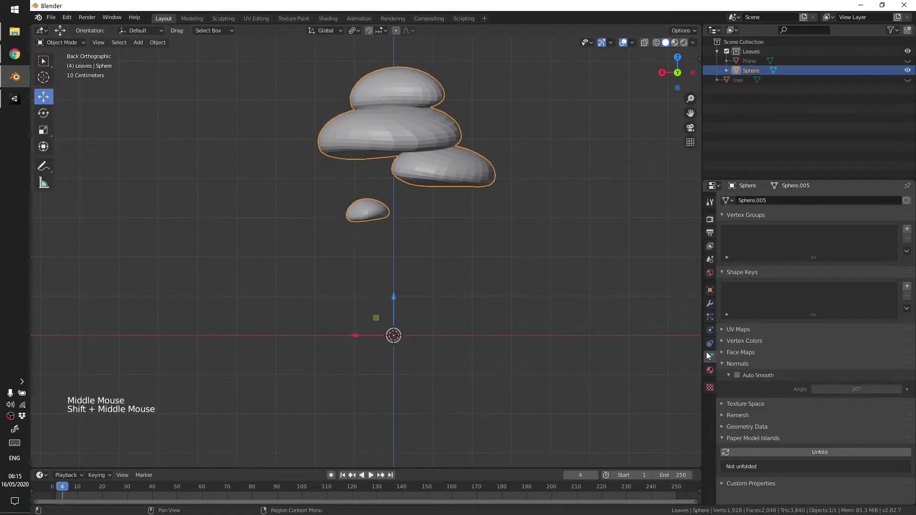
- Give the canopy a Hair particle system rendered as object instances
left_click(712, 325)
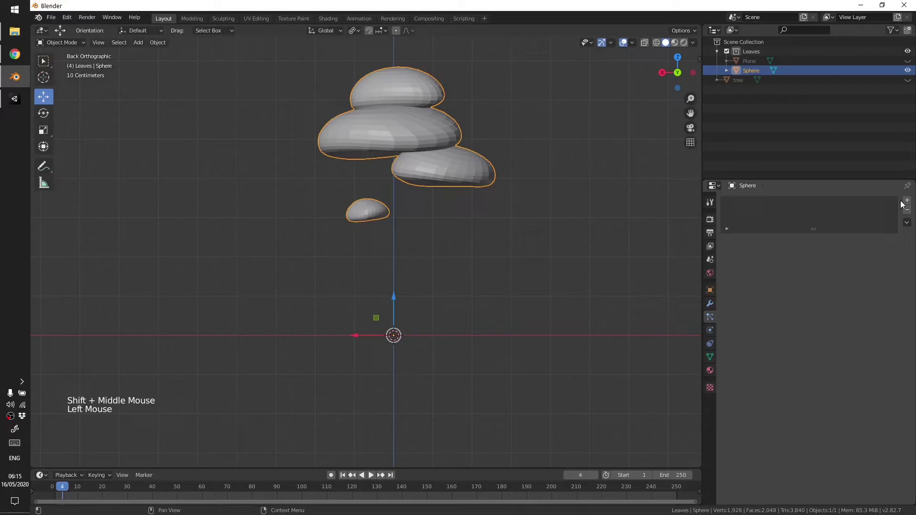
left_click(908, 205)
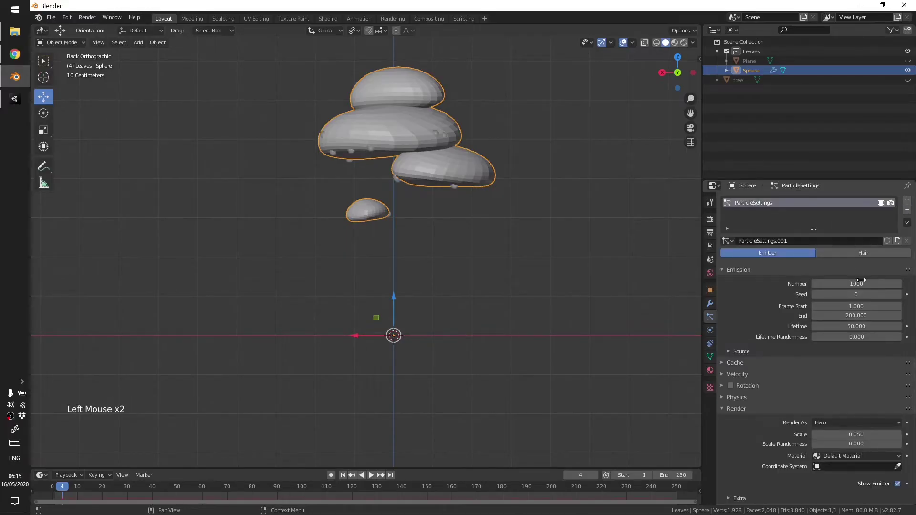
left_click(843, 267)
scroll("down", 3)
left_click(846, 309)
- Pick Plane as the instance object at scale 0.060 and inspect the leafy canopy
scroll("down", 3)
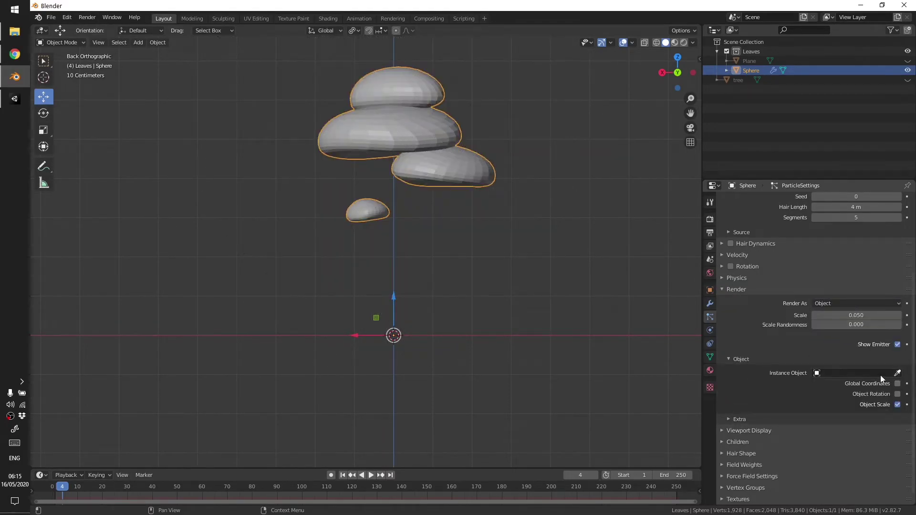
left_click(897, 376)
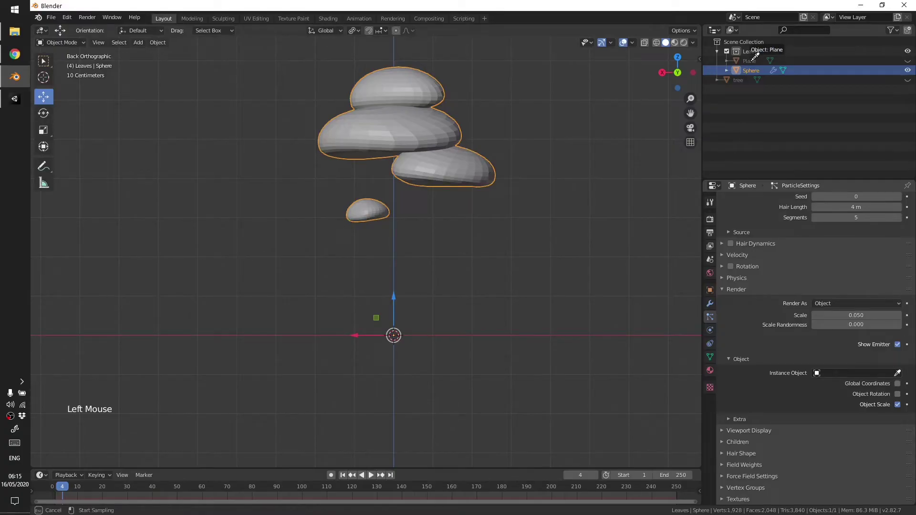
middle_click(440, 168)
middle_click(500, 163)
middle_click(542, 242)
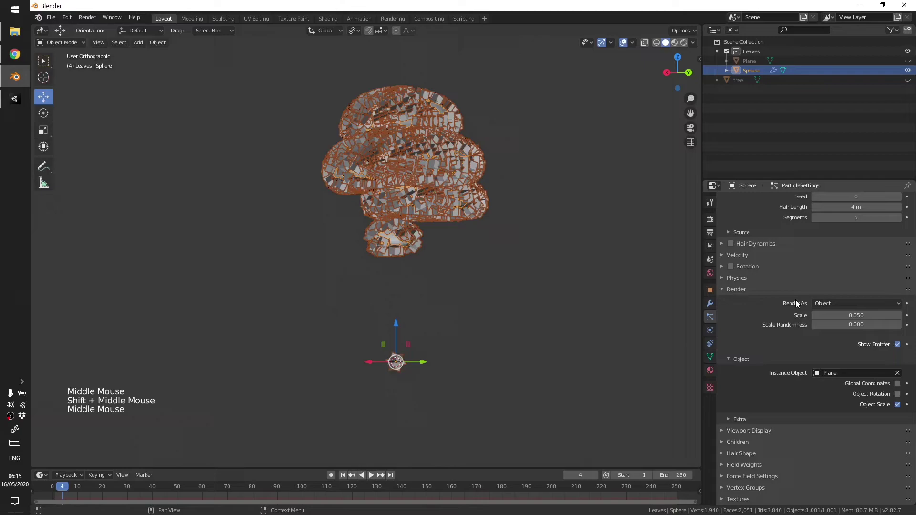
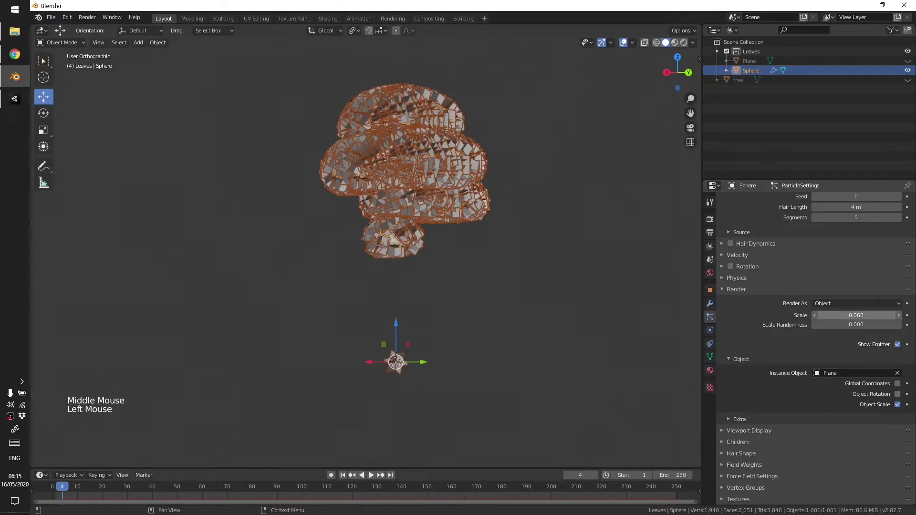
scroll("up", 3)
middle_click(556, 241)
middle_click(501, 177)
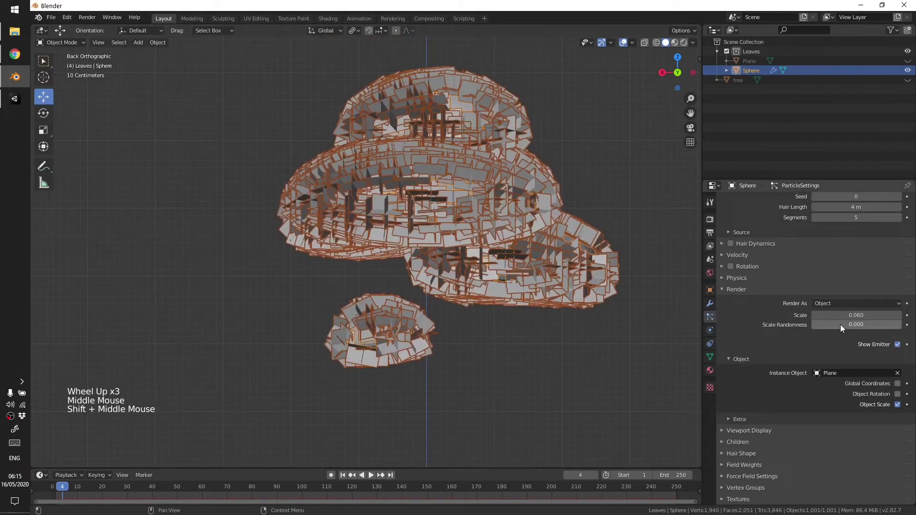
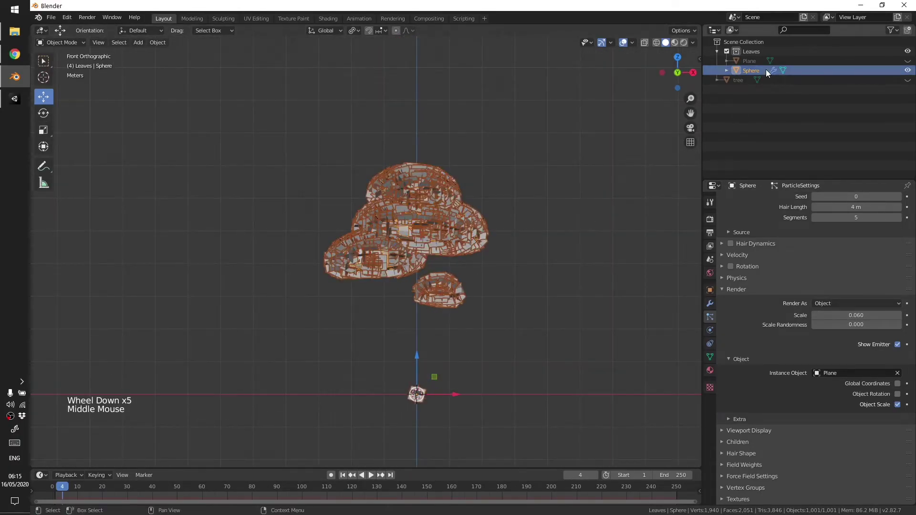
- Convert the canopy's leaf particles into separate Plane objects in the Leaves collection
left_click(757, 63)
left_click(915, 61)
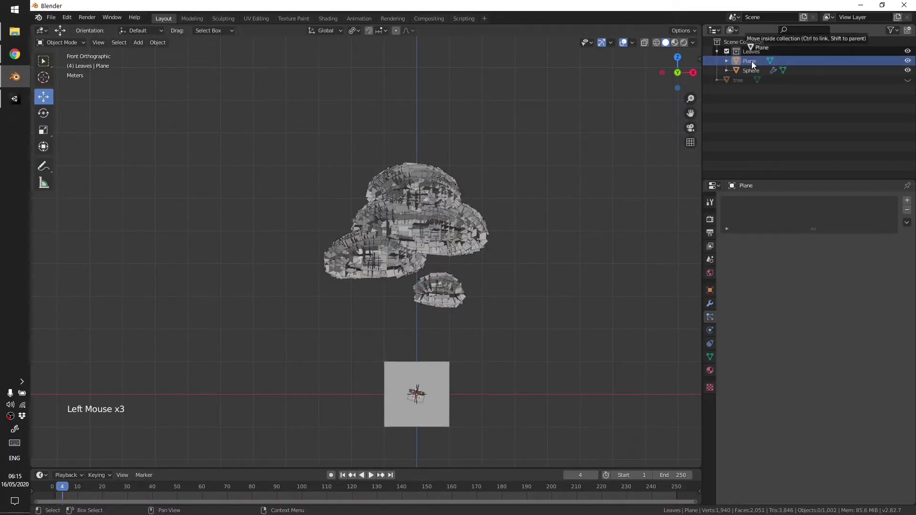
left_click(757, 62)
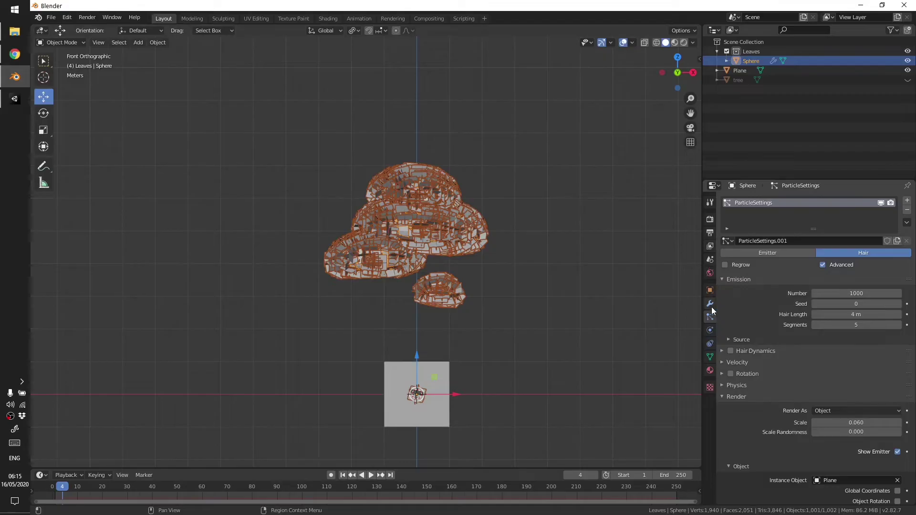
left_click(718, 308)
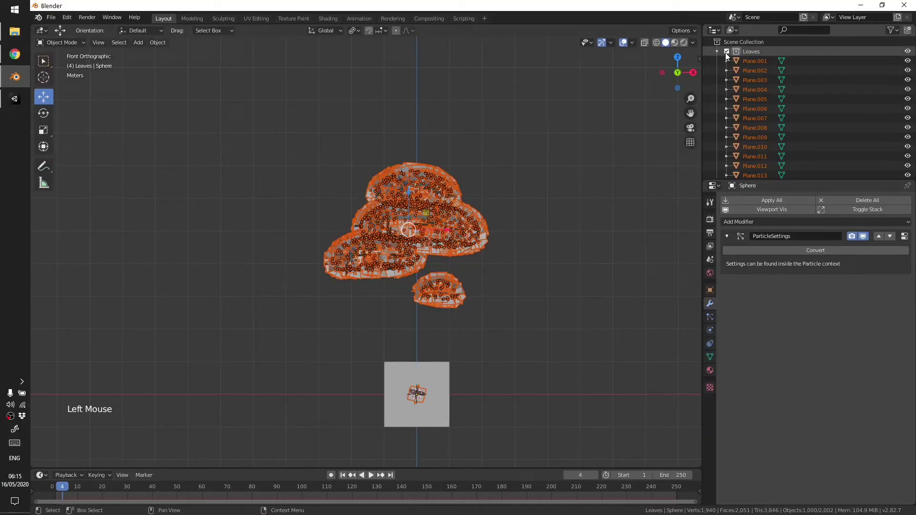
left_click(760, 63)
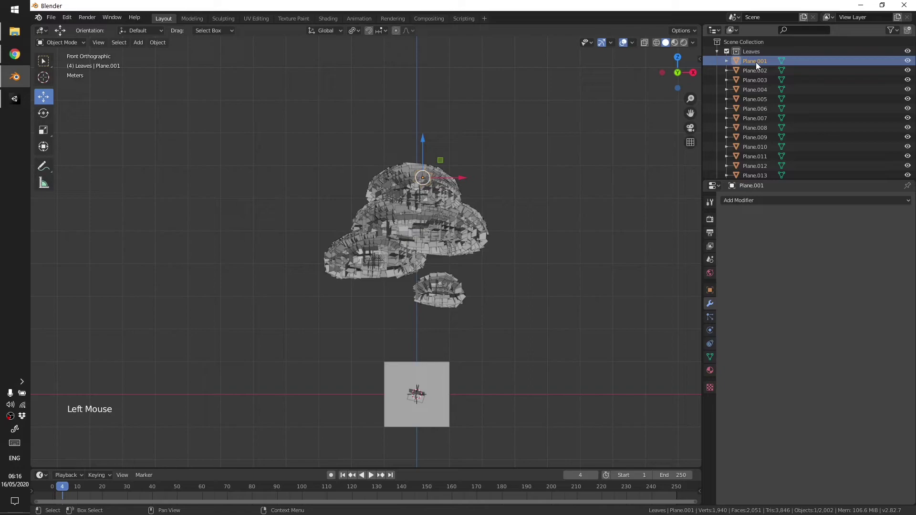
scroll("down", 3)
scroll("down", 3)
scroll("up", 3)
left_click(767, 69)
left_click(768, 60)
scroll("down", 3)
middle_click(764, 167)
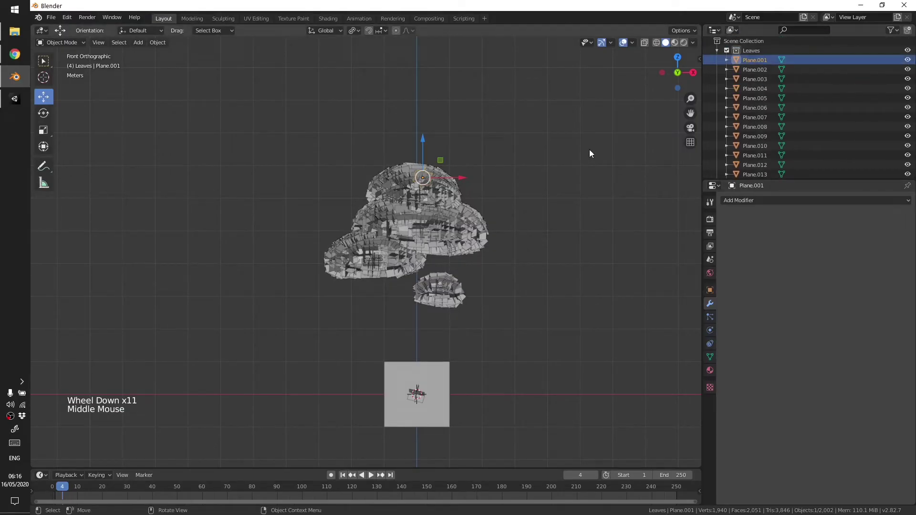
- Move the emitter sphere aside and delete it from the scene
double_click(405, 204)
left_click(406, 204)
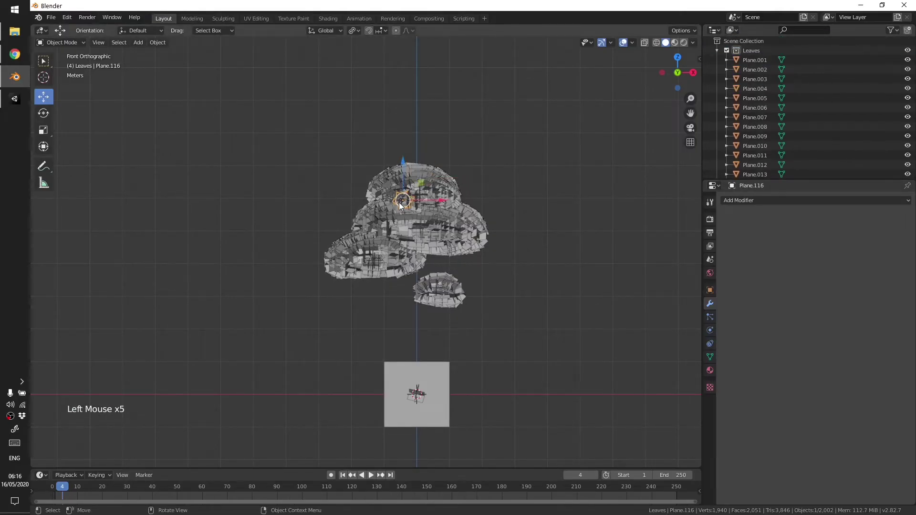
left_click(405, 204)
left_click(522, 170)
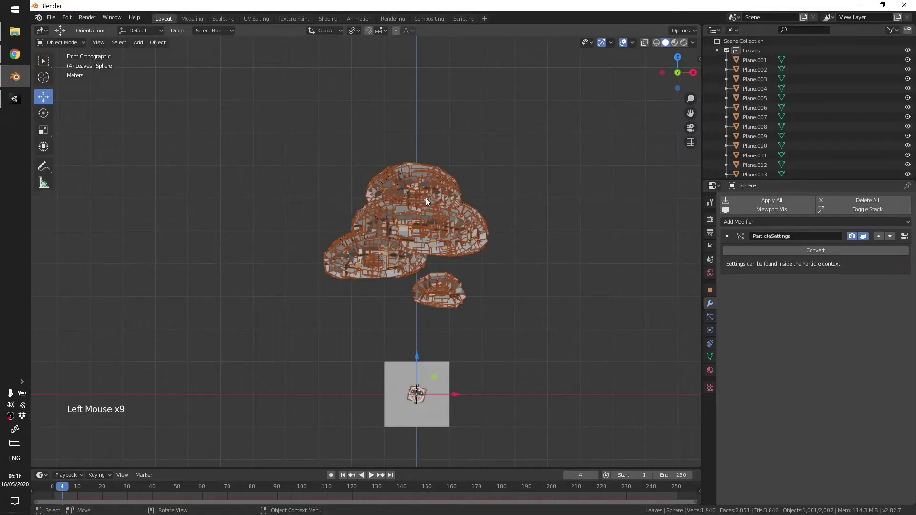
key("g")
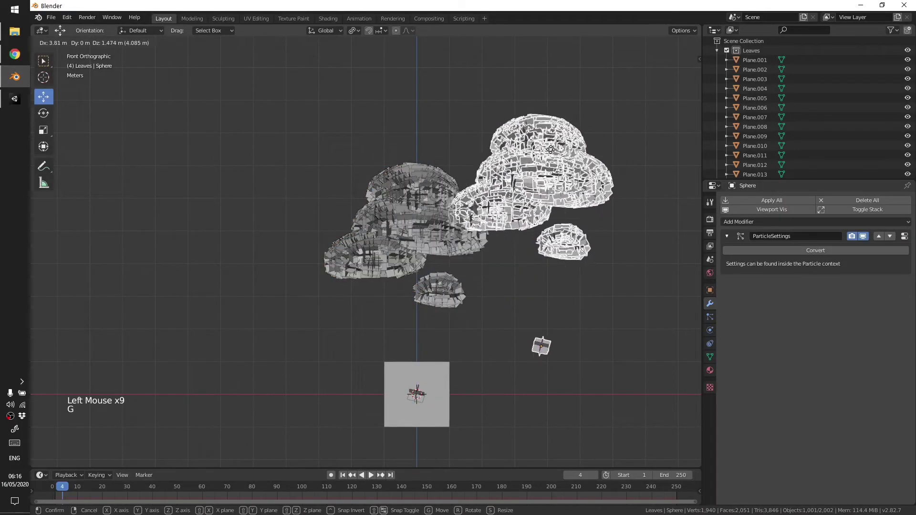
key("x")
left_click(452, 205)
key("alt+a")
right_click(496, 75)
scroll("up", 3)
scroll("down", 3)
left_click(721, 54)
left_click(751, 85)
- Delete the remaining emitter blobs and the original leaf plane
middle_click(563, 287)
middle_click(515, 345)
key("x")
middle_click(448, 314)
left_click(429, 305)
key("x")
middle_click(467, 283)
left_click(724, 54)
left_click(724, 54)
left_click(751, 65)
middle_click(544, 141)
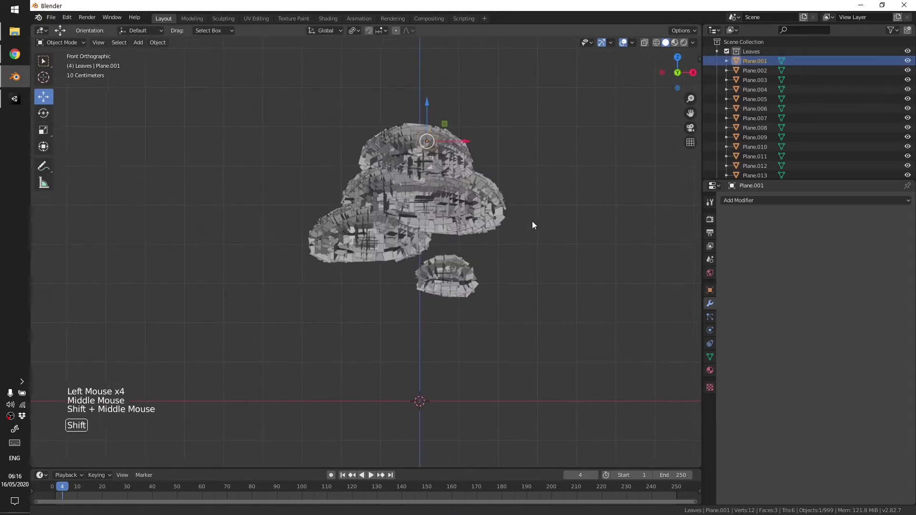
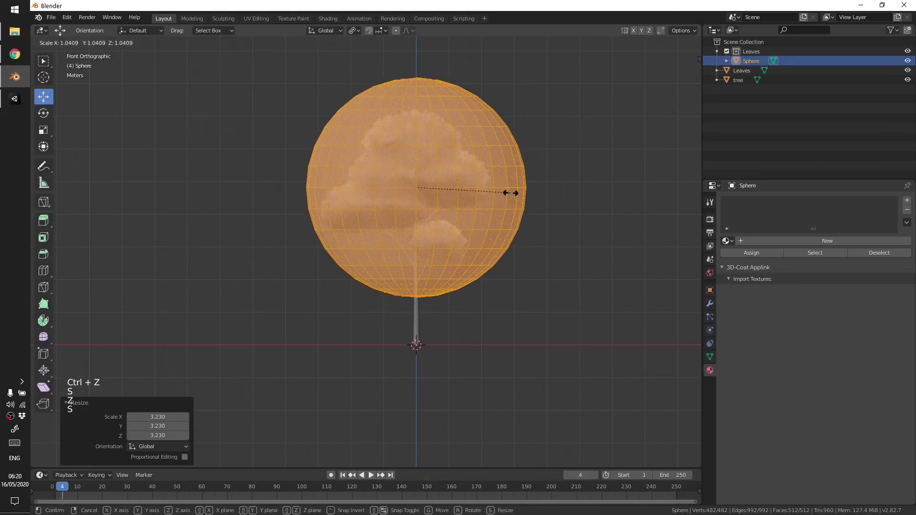
- Move the UV sphere so it encloses the whole tree crown
key("g")
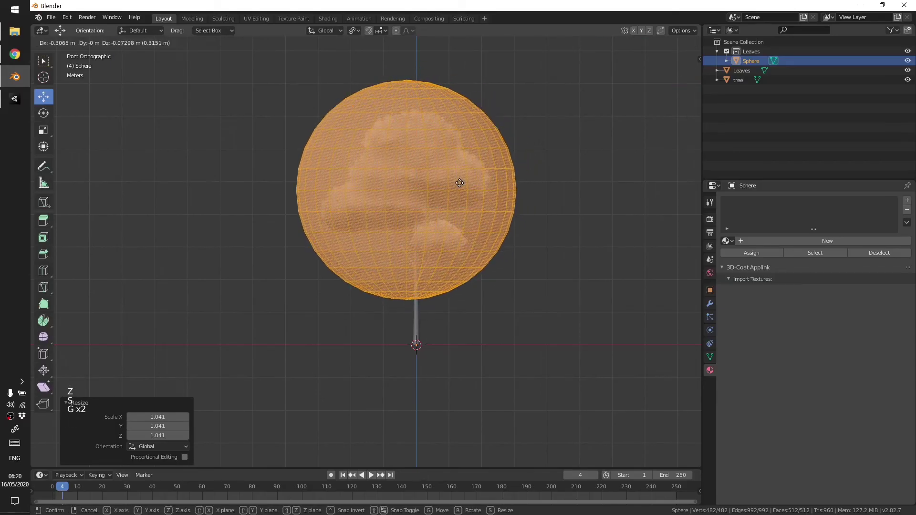
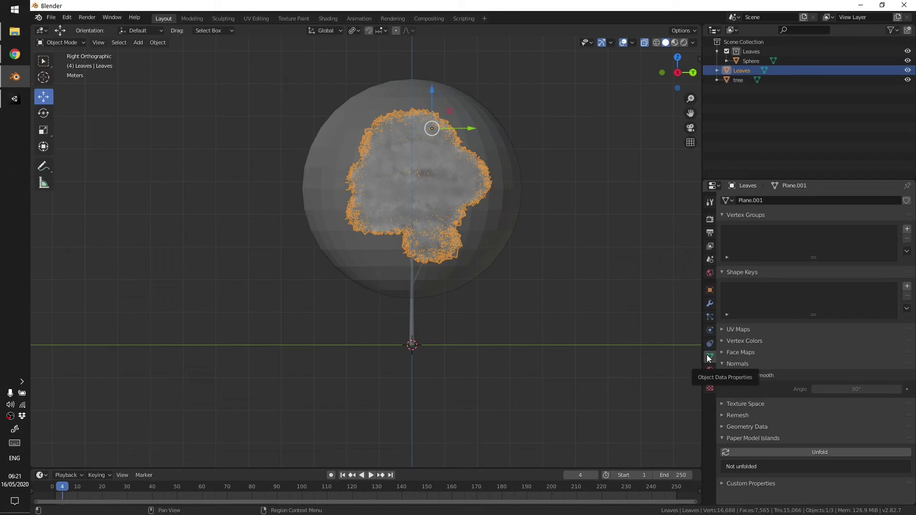
- Turn on Auto Smooth normals for the Leaves object and review it from the front view
left_click(741, 376)
middle_click(394, 306)
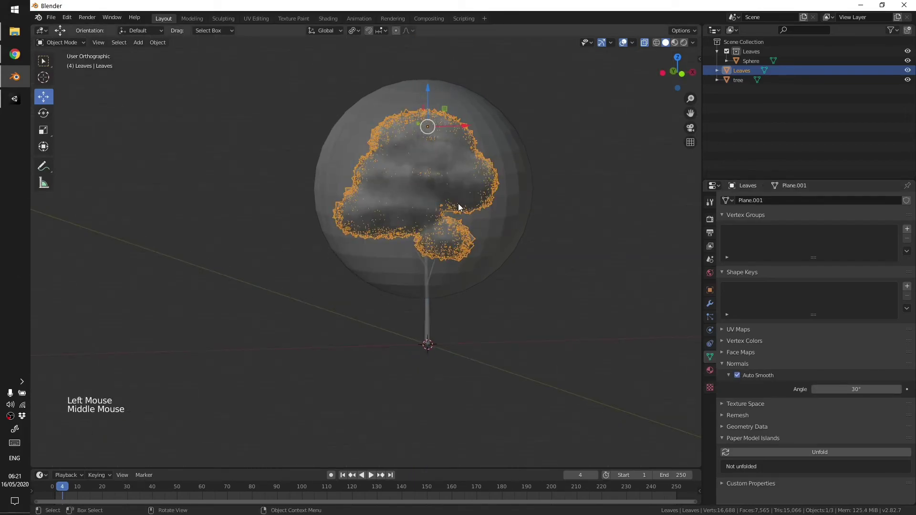
middle_click(531, 309)
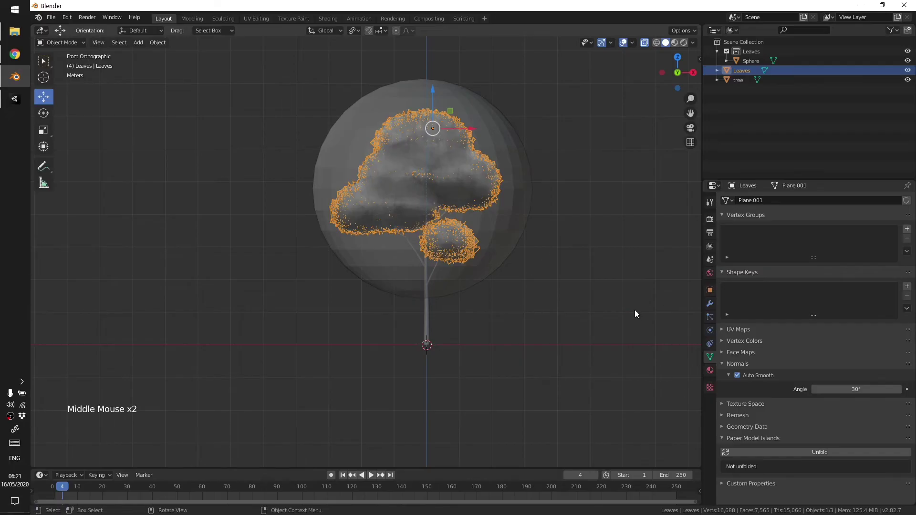
left_click(500, 236)
right_click(500, 236)
left_click(469, 186)
right_click(469, 186)
left_click(468, 186)
- Add a Data Transfer modifier to Leaves with Sphere as source and Face Corner Data enabled
left_click(468, 185)
left_click(718, 303)
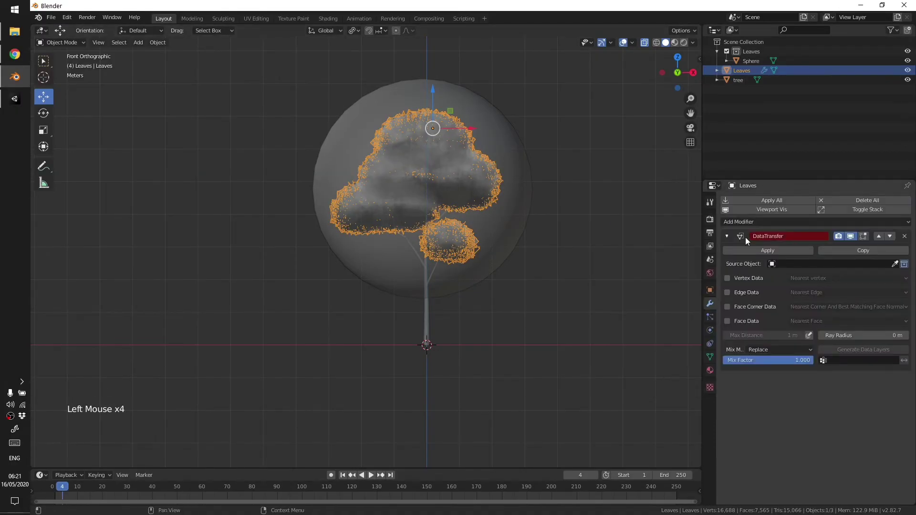
left_click(899, 265)
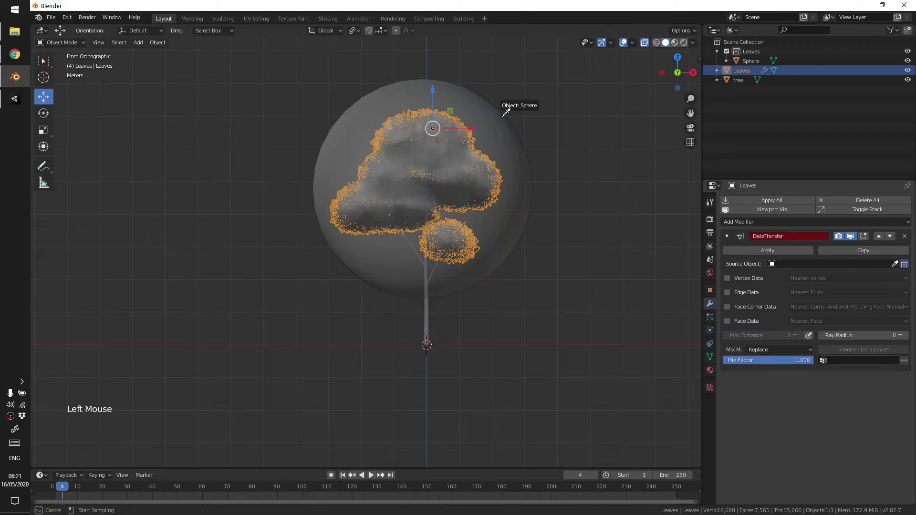
left_click(733, 309)
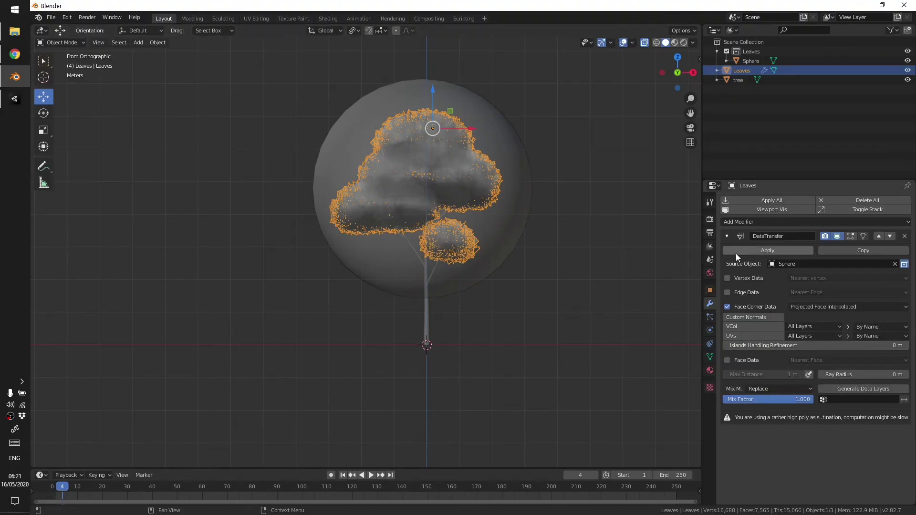
left_click(741, 256)
left_click(421, 229)
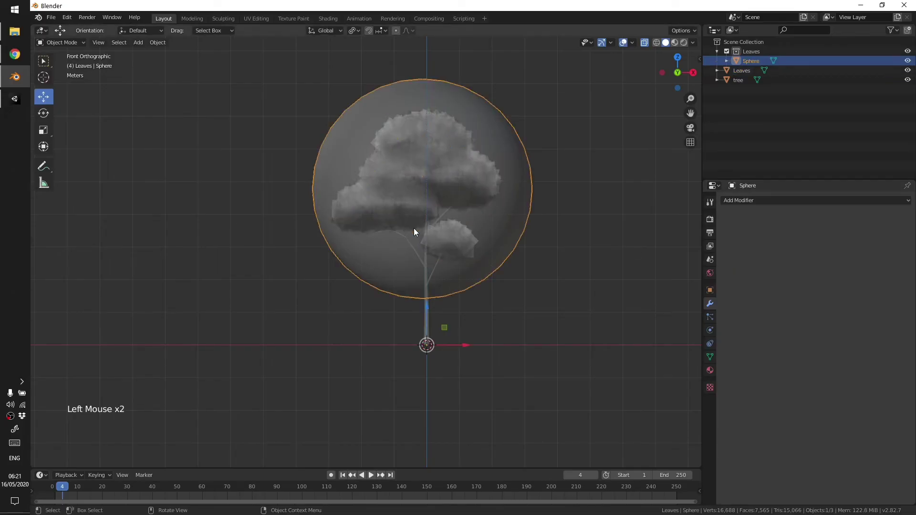
- Attempt a deletion, then undo the accidental removal to restore the scene
key("x")
key("z")
key("alt+a")
scroll("up", 3)
middle_click(486, 195)
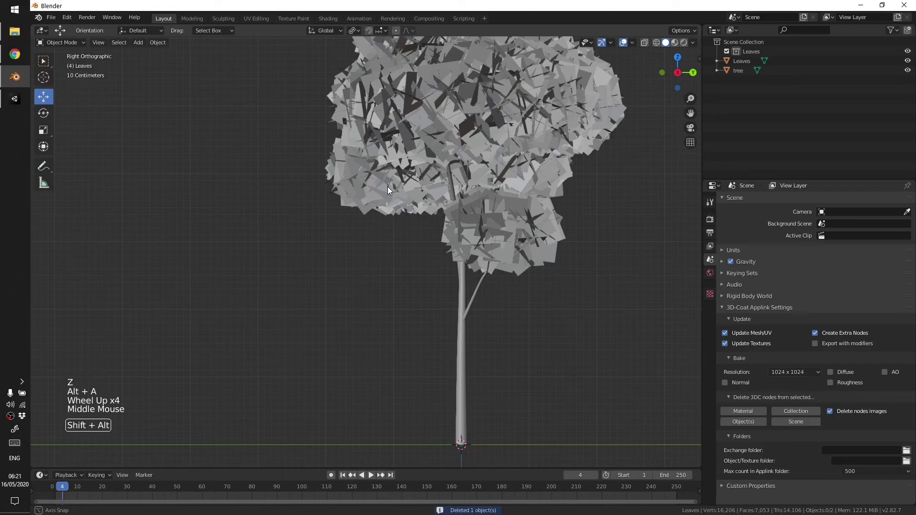
left_click(486, 165)
scroll("down", 3)
key("ctrl+z")
key("ctrl+z")
key("ctrl+z")
- Hide the sphere and set the Data Transfer modifier to transfer Custom Normals onto the leaves
middle_click(426, 202)
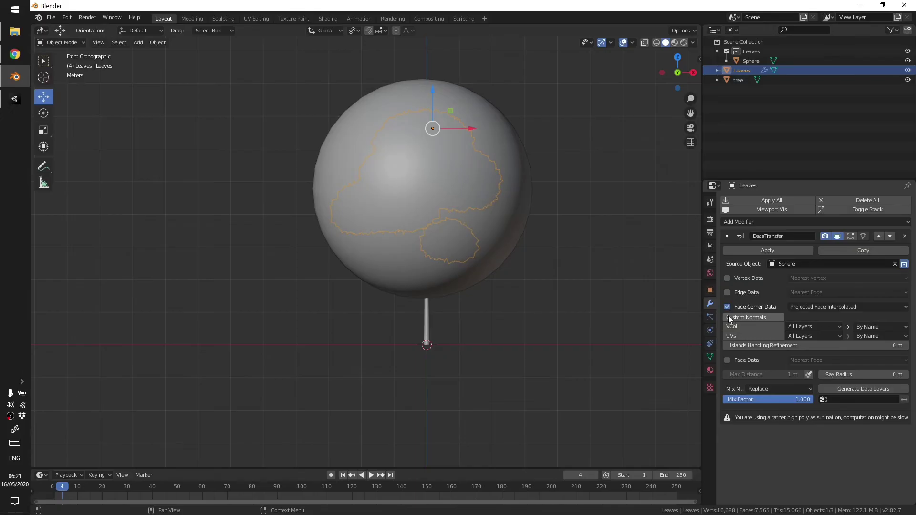
left_click(523, 204)
key("h")
left_click(449, 176)
scroll("up", 3)
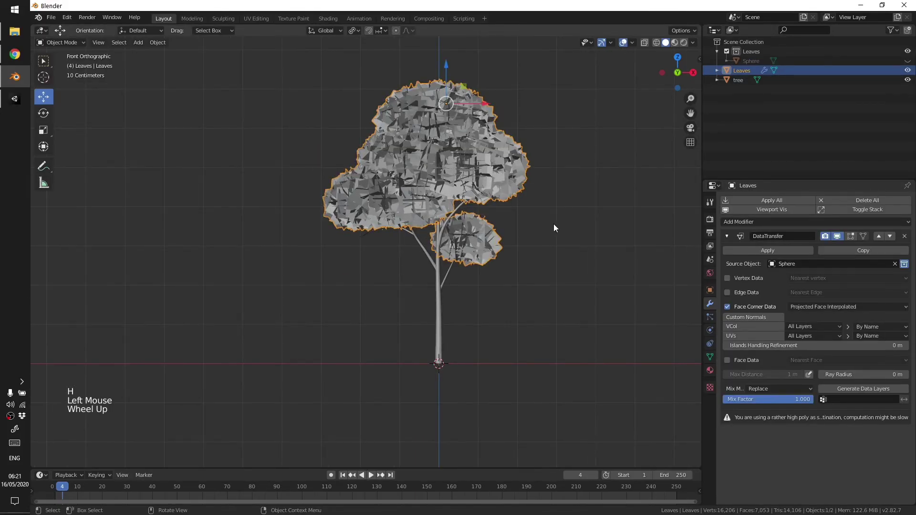
middle_click(542, 233)
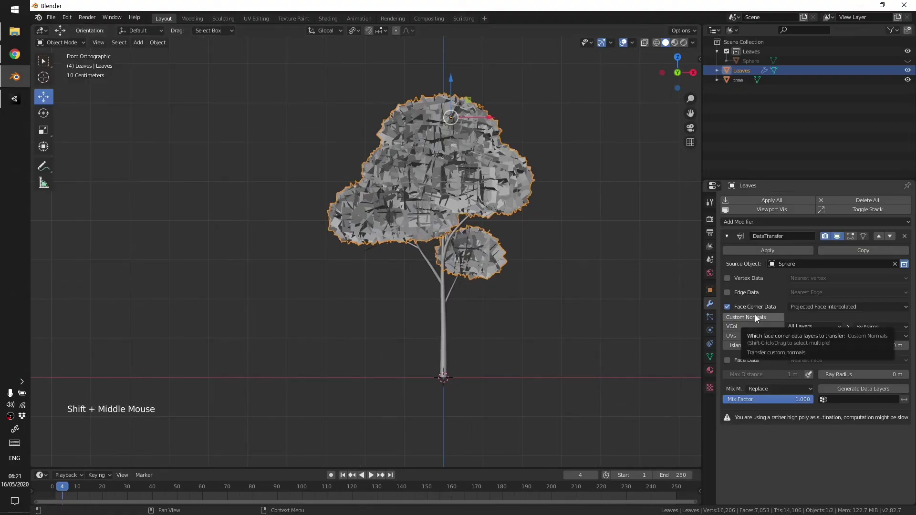
left_click(758, 318)
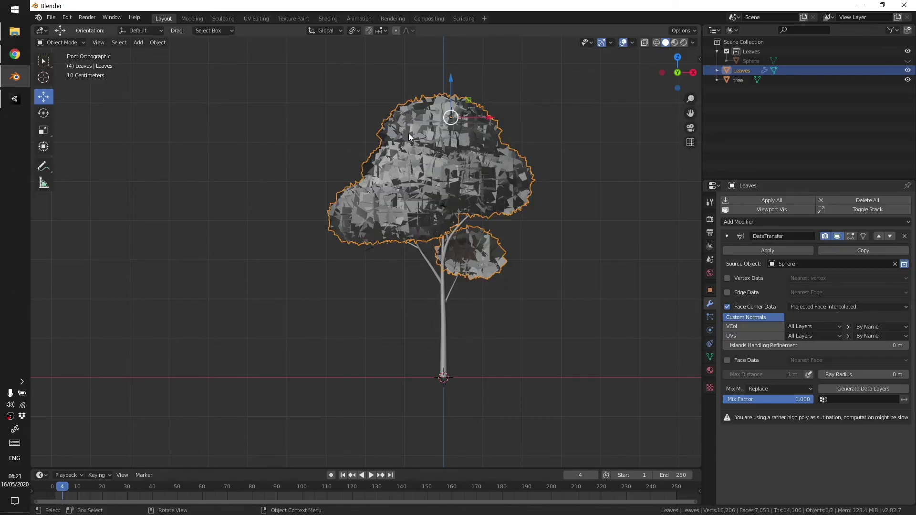
- Apply the Data Transfer modifier to Leaves, undoing a mistaken delete along the way
key("alt+a")
left_click(557, 212)
middle_click(549, 215)
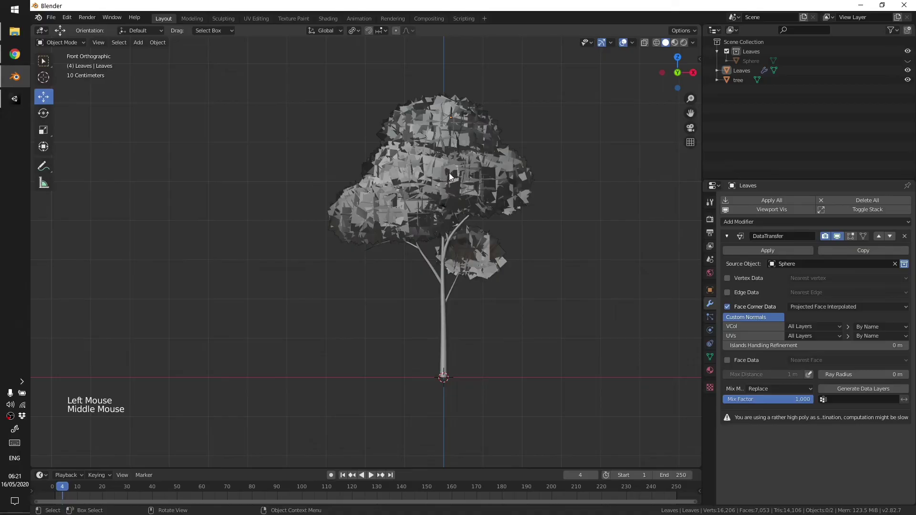
left_click(528, 164)
key("x")
left_click(526, 168)
key("ctrl+z")
key("ctrl+z")
key("ctrl+z")
left_click(770, 255)
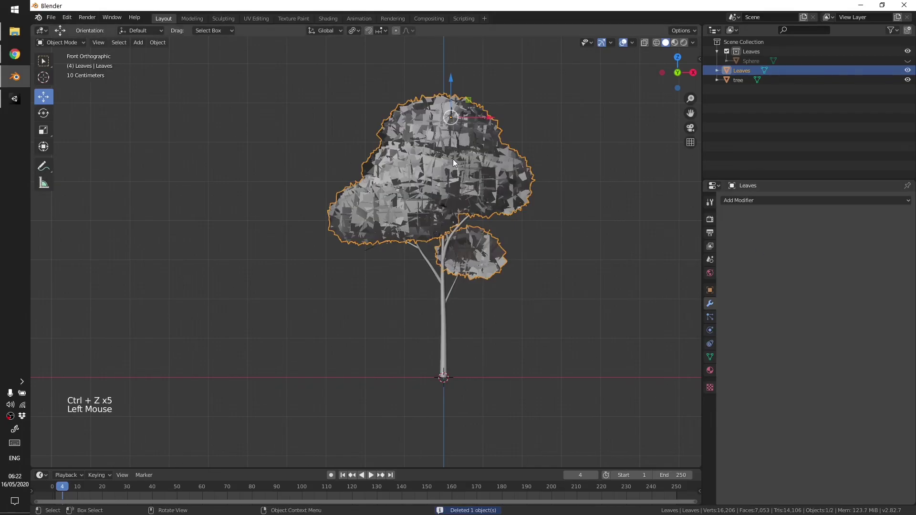
- Delete the Sphere, select the tree trunk with the leaves, and start File > Export for FBX
left_click(753, 67)
left_click(738, 66)
key("x")
left_click(503, 158)
left_click(438, 278)
left_click(53, 19)
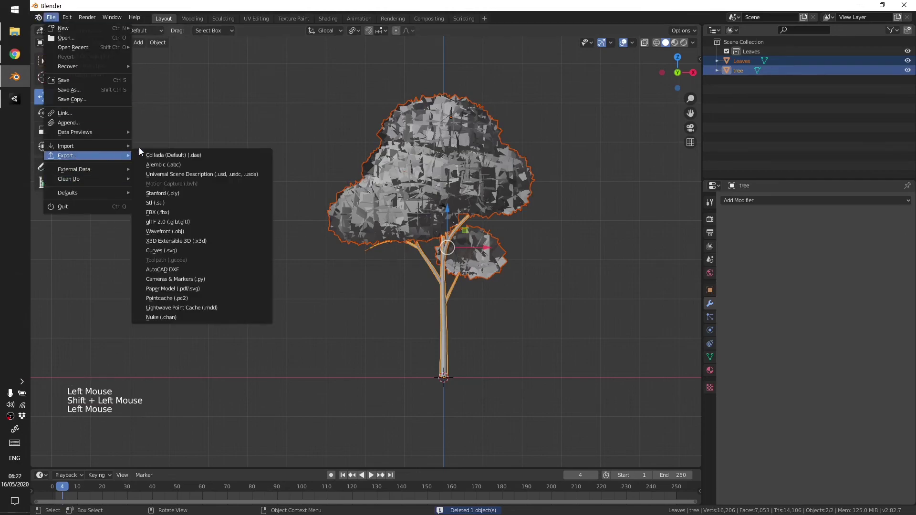